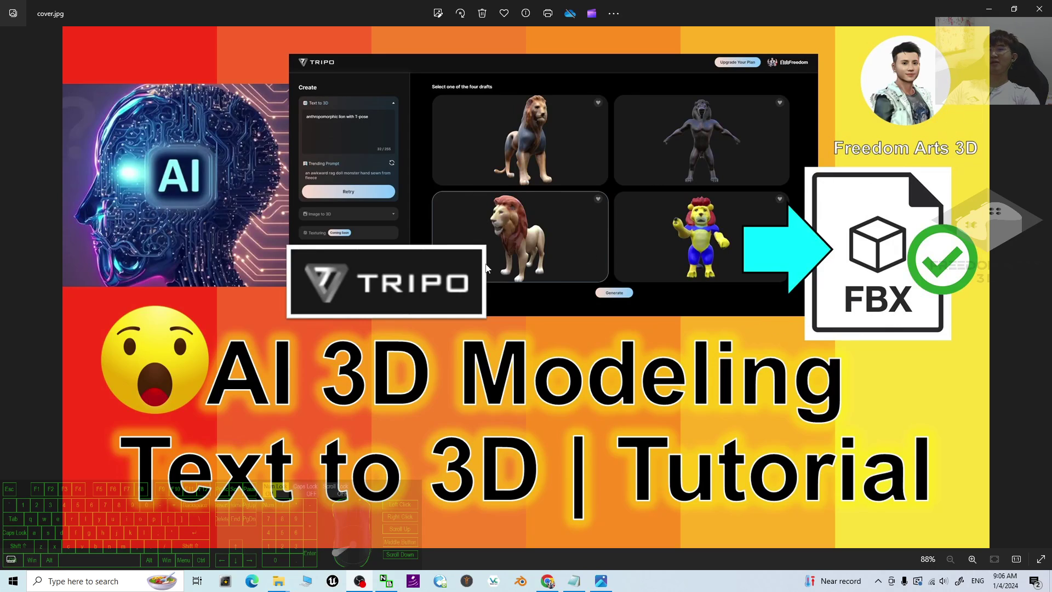
# Bring the 'Upload default YouTube.txt' notes up over the cover image to read the tripo3d.ai link
pyautogui.click(273, 375)
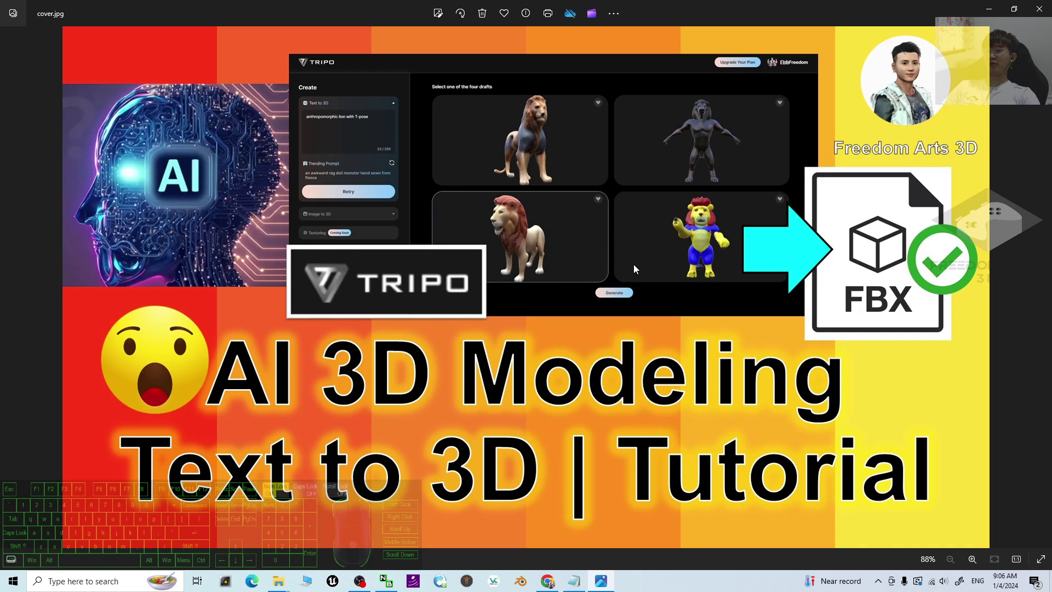
pyautogui.click(577, 585)
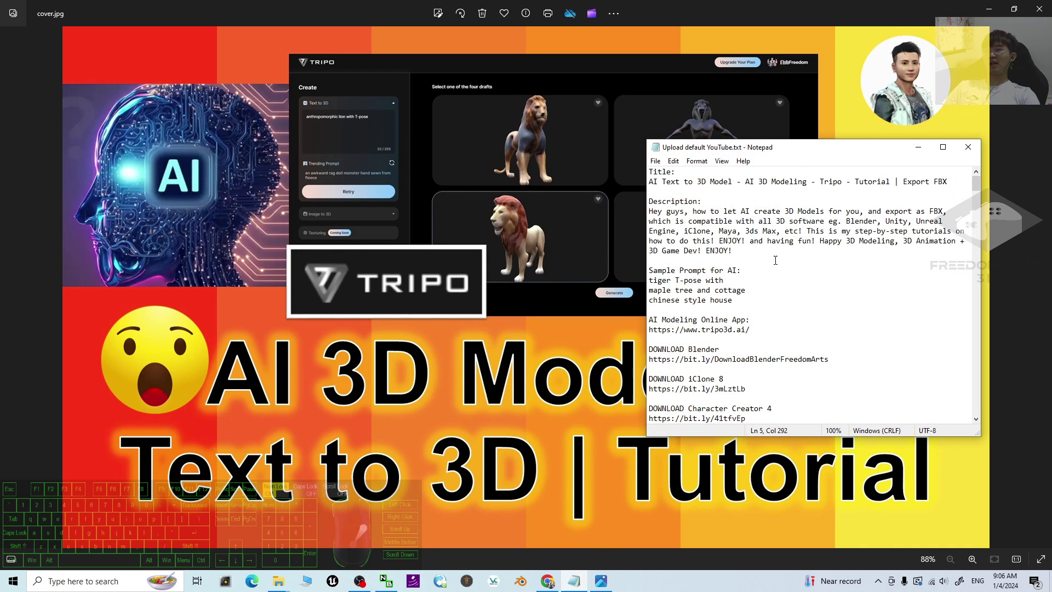
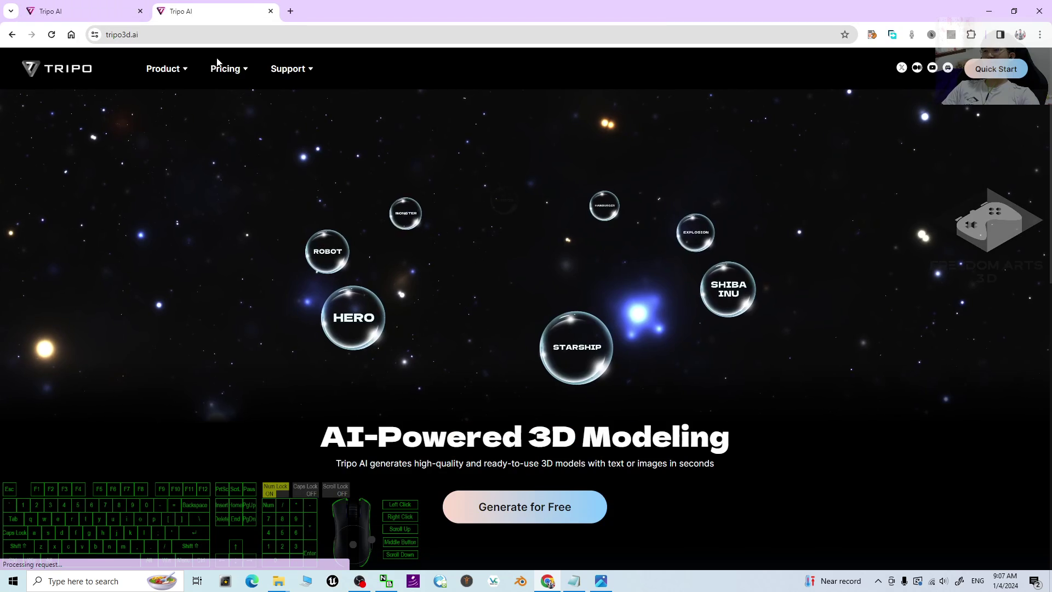
# Scroll down the Tripo AI app page to the Text to 3D create panel
pyautogui.scroll(-3)
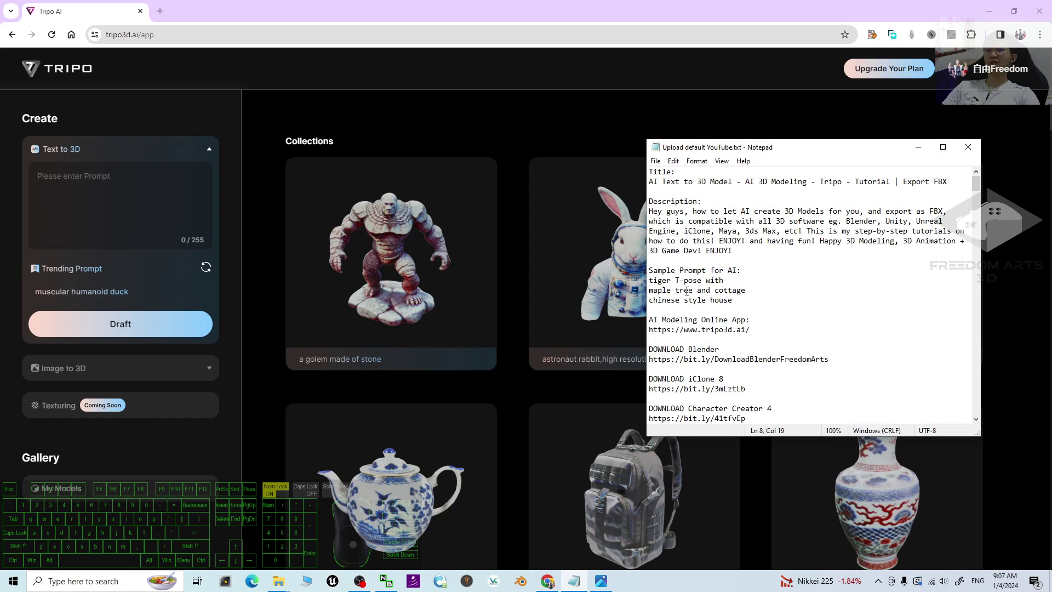
# Paste the copied prompt 'chinese style house' into Text to 3D and start a Draft generation
pyautogui.press('ctrl+c')
pyautogui.press('ctrl+v')
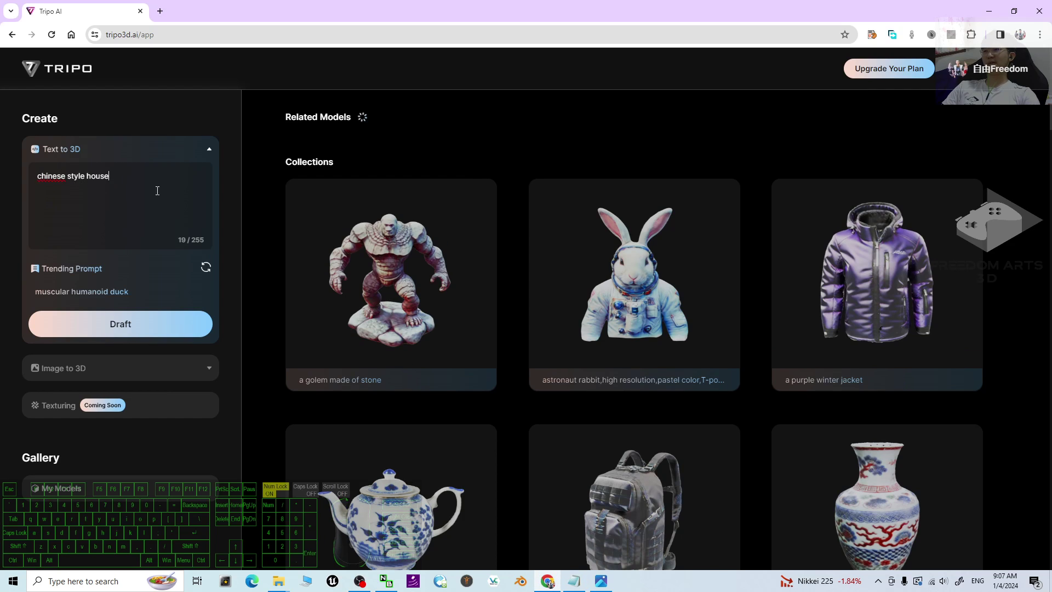
pyautogui.click(132, 333)
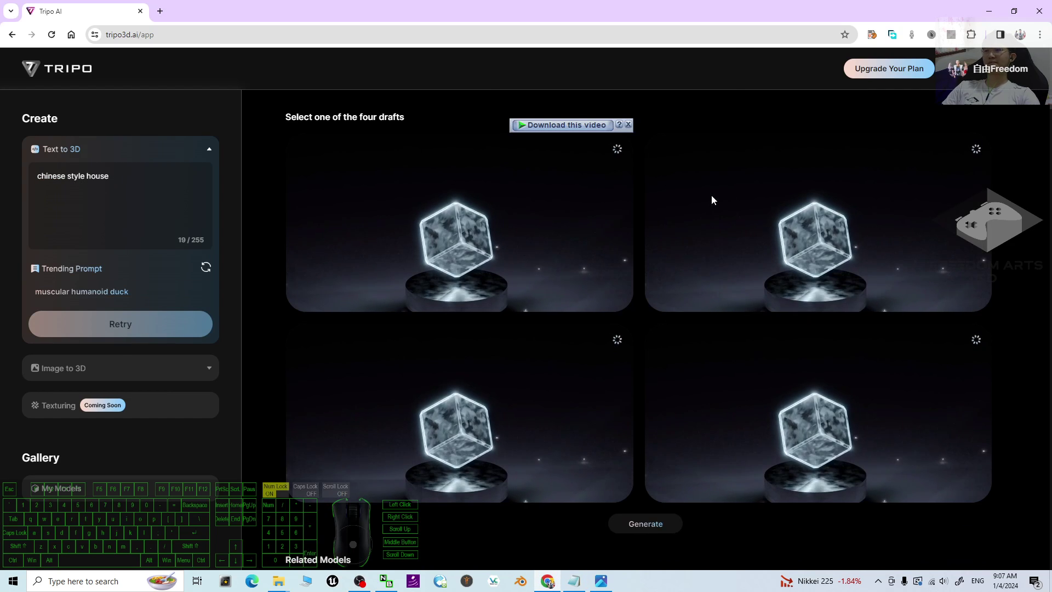
# Scroll through the related models gallery while the four drafts render
pyautogui.scroll(-3)
pyautogui.scroll(3)
pyautogui.scroll(-3)
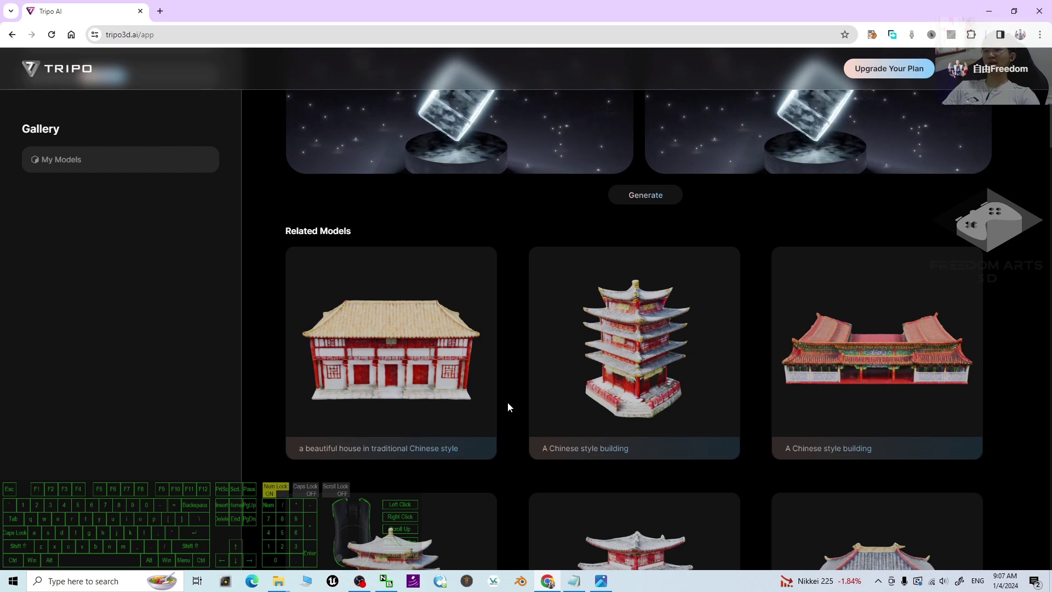
pyautogui.scroll(3)
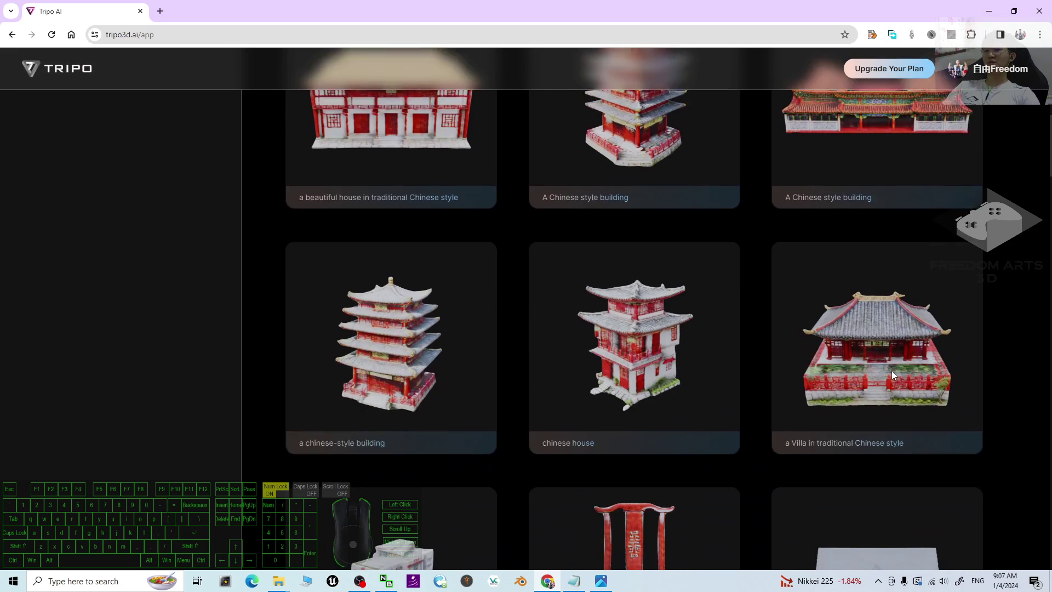
pyautogui.scroll(3)
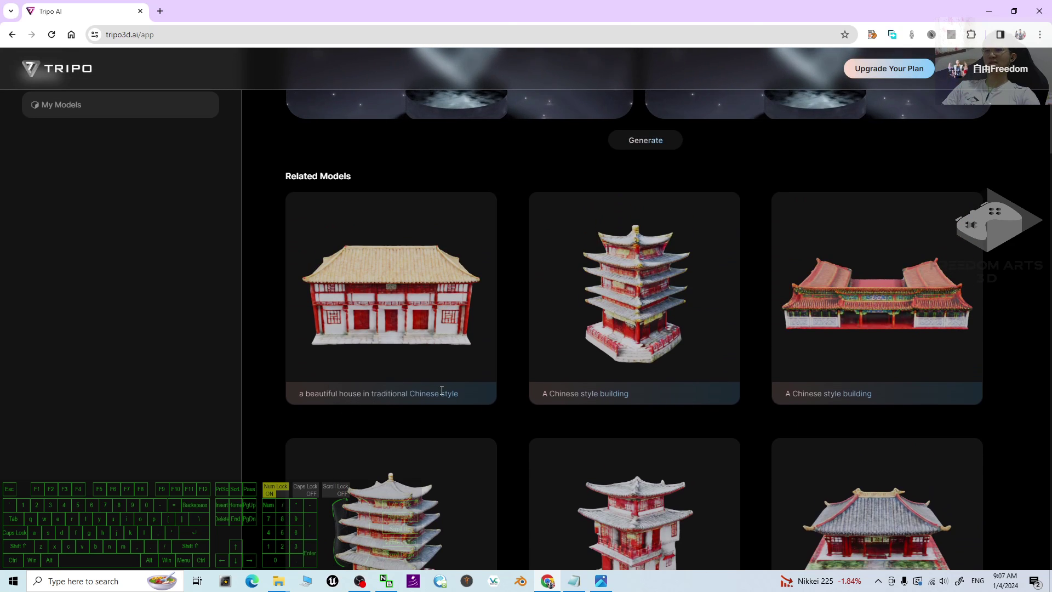
pyautogui.scroll(3)
pyautogui.scroll(-3)
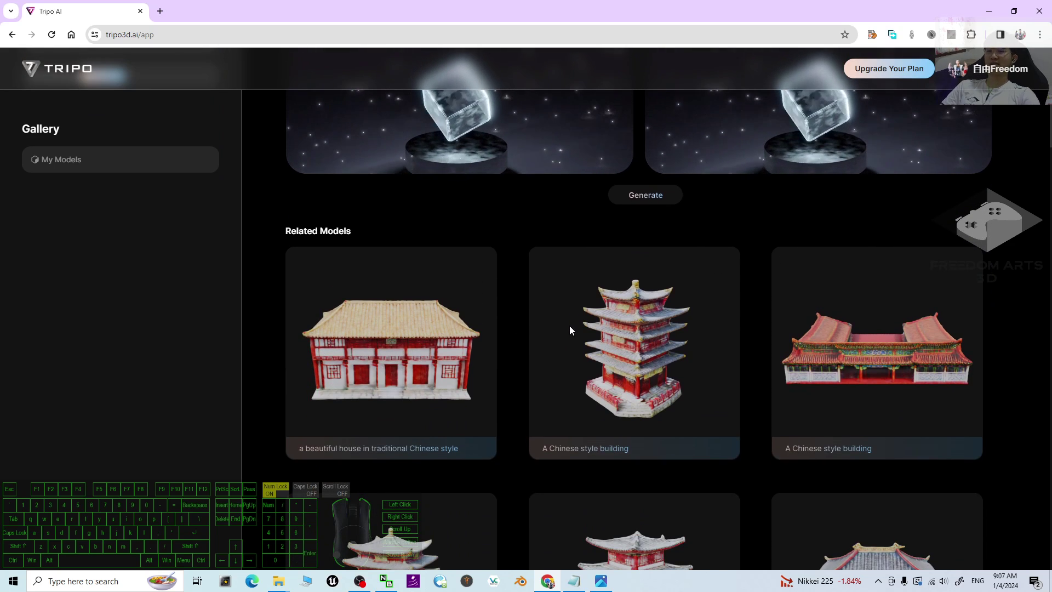
pyautogui.scroll(3)
pyautogui.middleClick(576, 326)
pyautogui.scroll(-3)
# Rotate the finished chinese style house drafts, including the pagoda, to inspect their sides
pyautogui.scroll(3)
pyautogui.moveTo(471, 247); pyautogui.dragTo(522, 252)
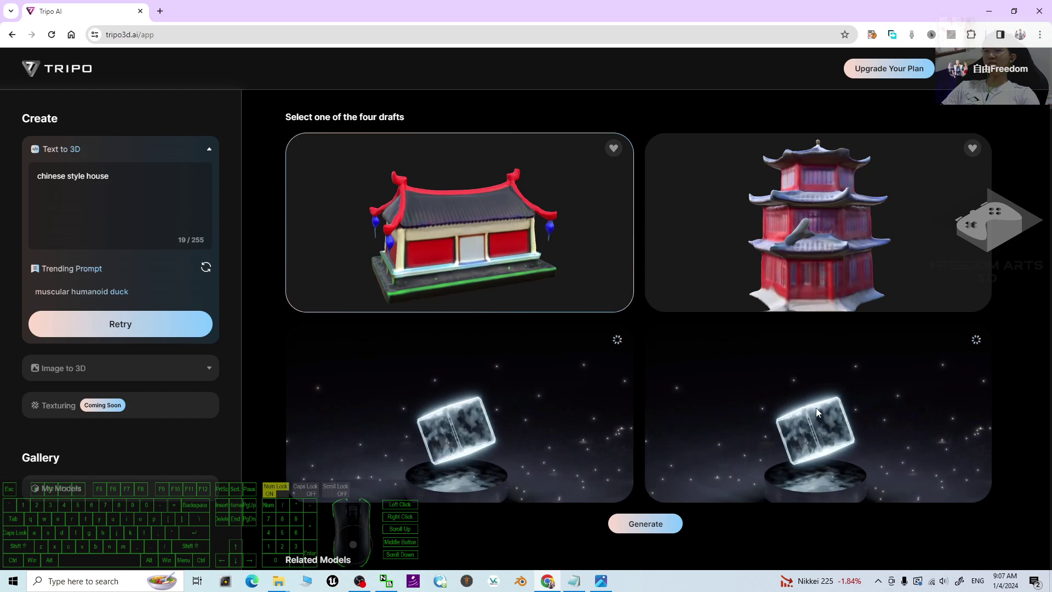
pyautogui.scroll(-3)
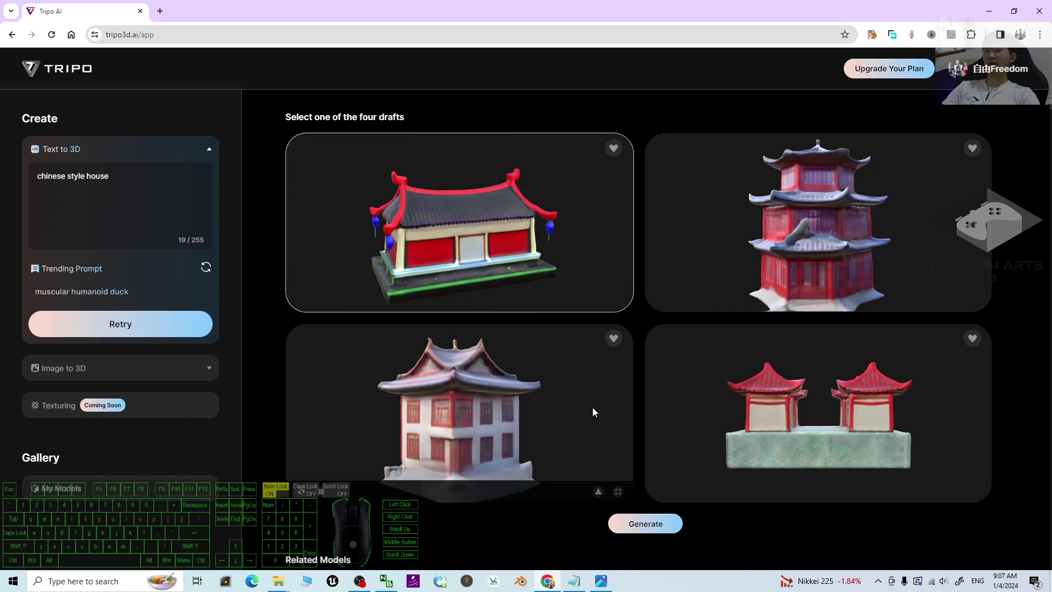
pyautogui.moveTo(525, 404); pyautogui.dragTo(516, 409)
pyautogui.moveTo(817, 397); pyautogui.dragTo(802, 402)
pyautogui.moveTo(827, 215); pyautogui.dragTo(827, 228)
pyautogui.moveTo(552, 233); pyautogui.dragTo(557, 229)
pyautogui.moveTo(857, 218); pyautogui.dragTo(873, 213)
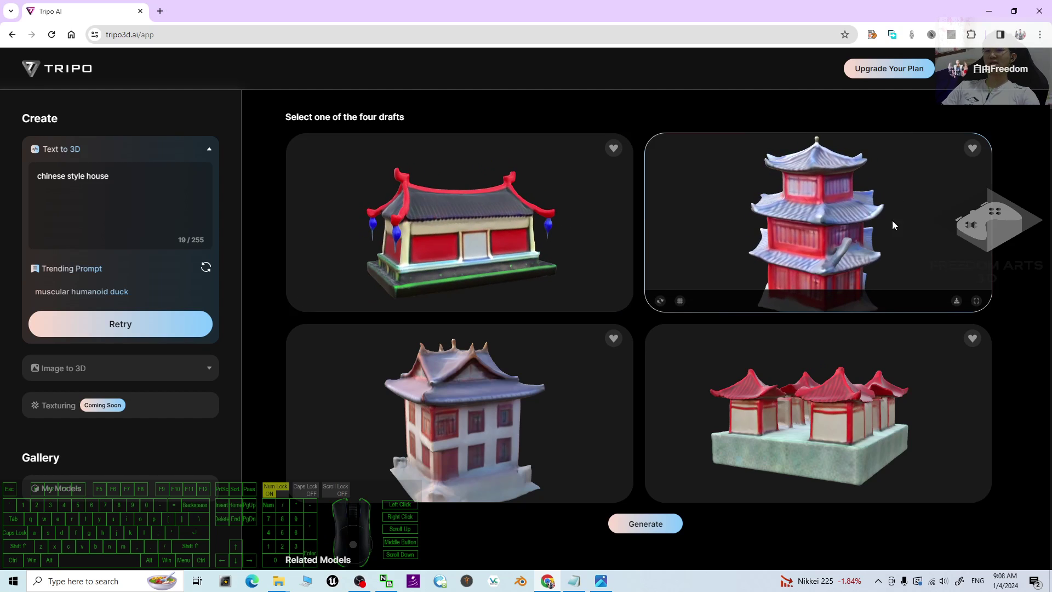
# Download the pagoda draft as model.glb and reveal it in the Downloads folder from Chrome's downloads list
pyautogui.click(962, 308)
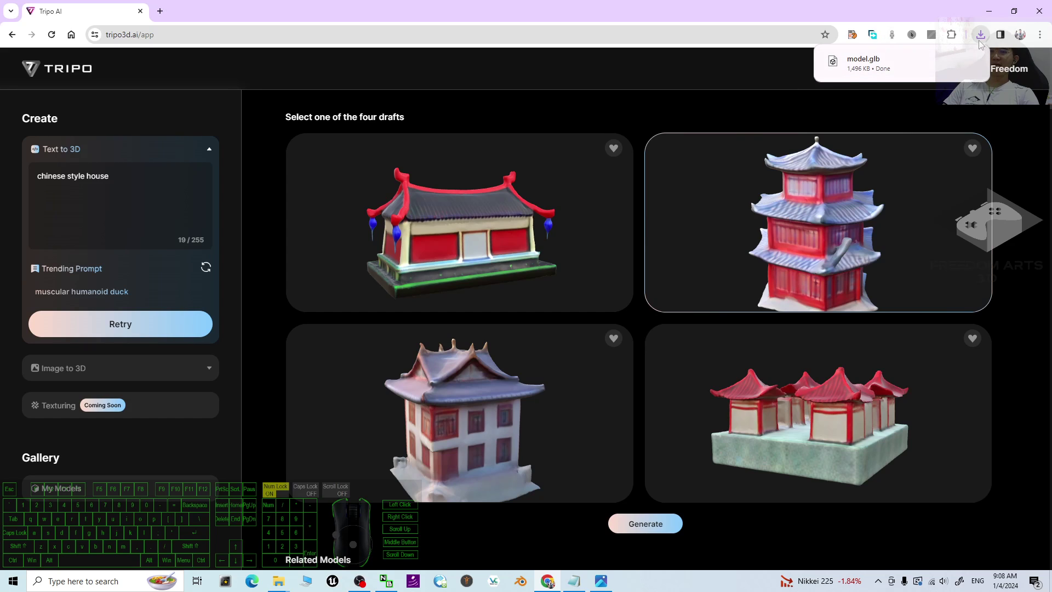
pyautogui.click(984, 38)
pyautogui.click(983, 39)
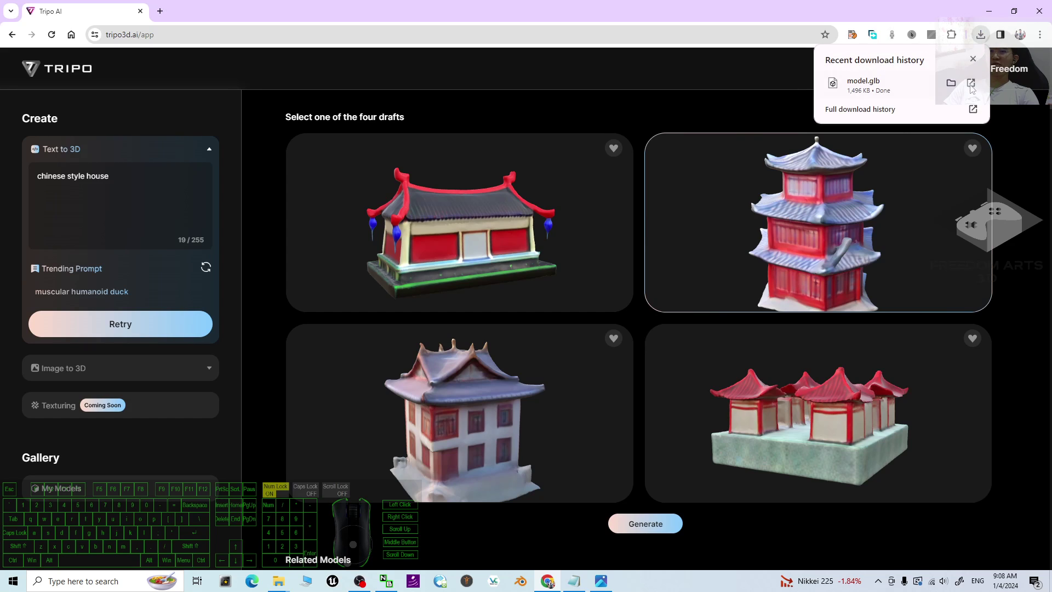
pyautogui.click(817, 5)
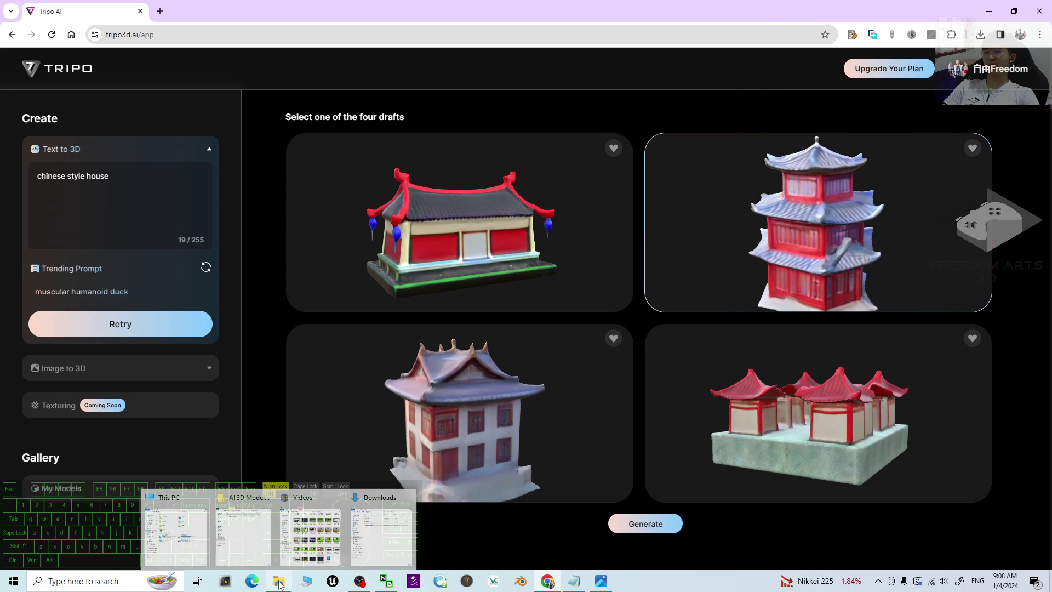
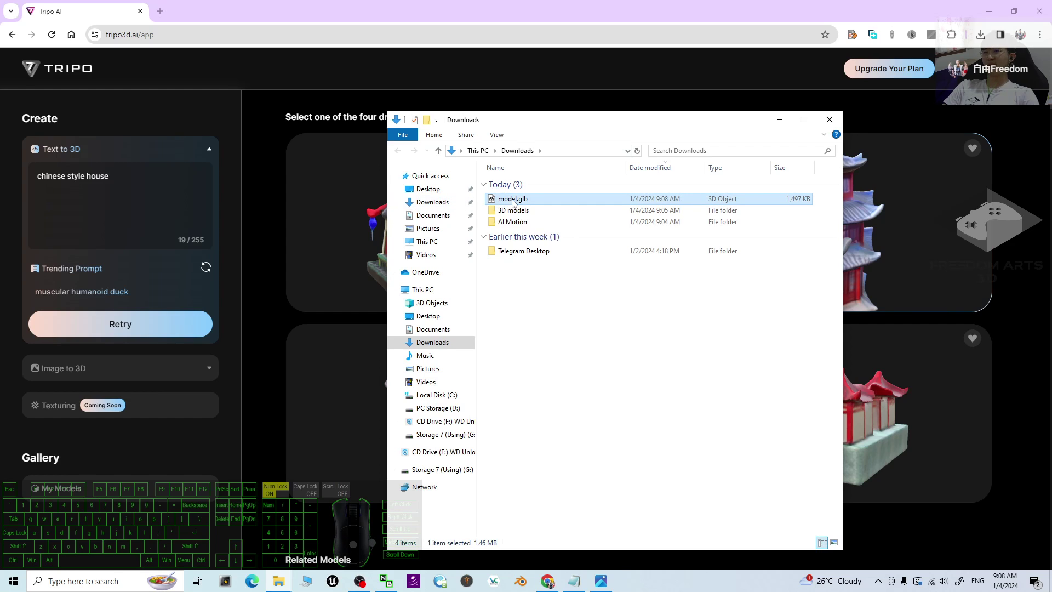
pyautogui.doubleClick(513, 206)
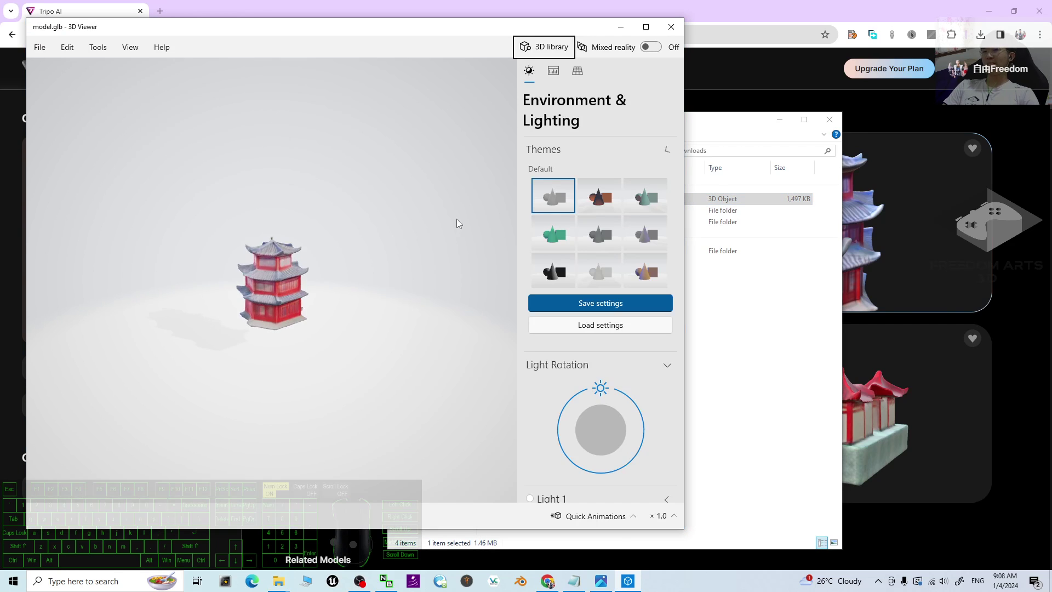
pyautogui.moveTo(293, 290); pyautogui.dragTo(306, 281)
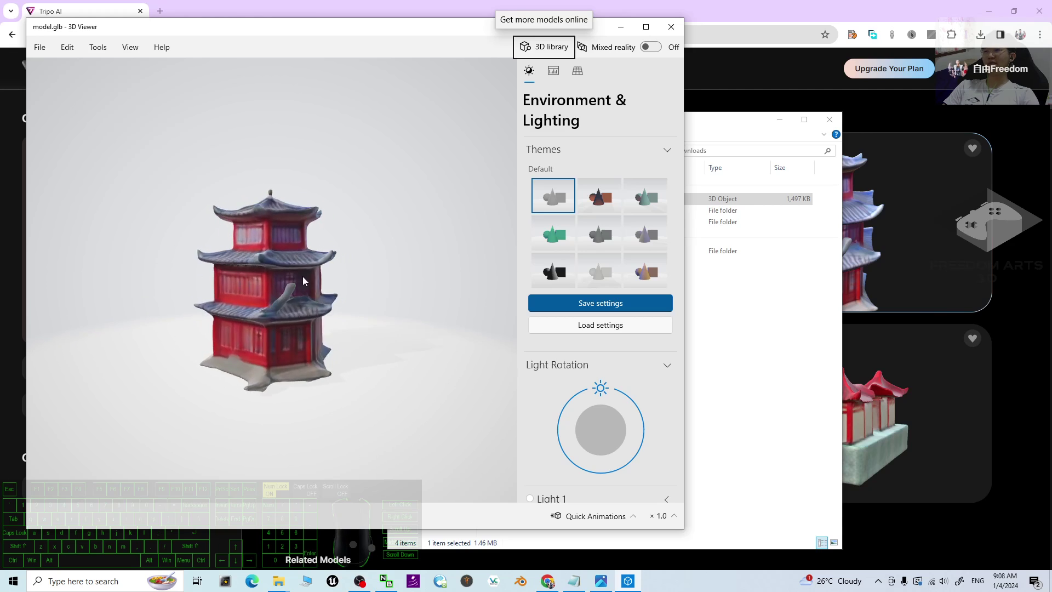
pyautogui.scroll(-3)
pyautogui.scroll(3)
pyautogui.moveTo(328, 292); pyautogui.dragTo(384, 297)
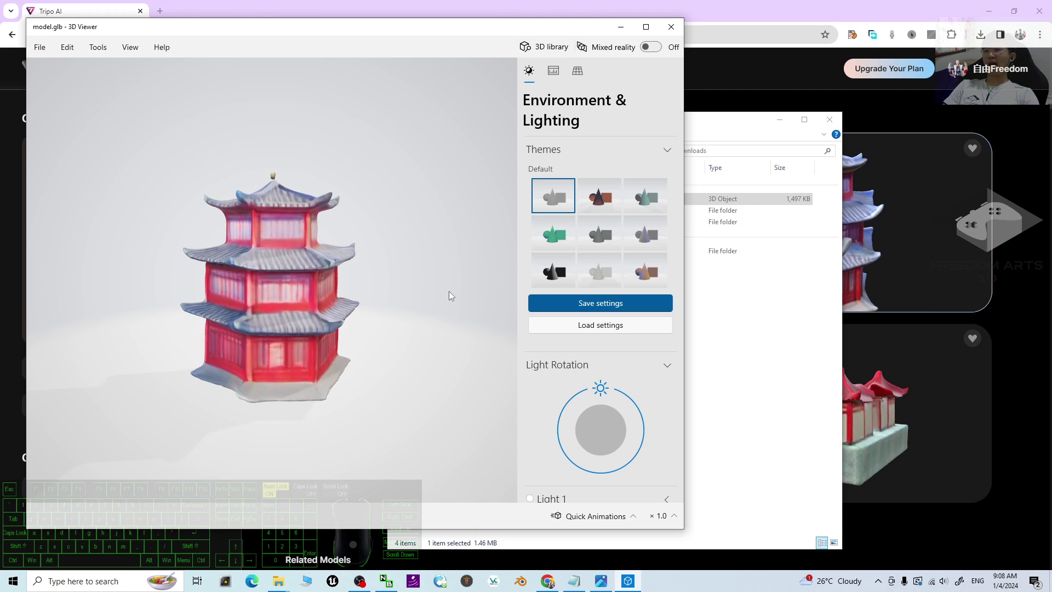
pyautogui.click(673, 31)
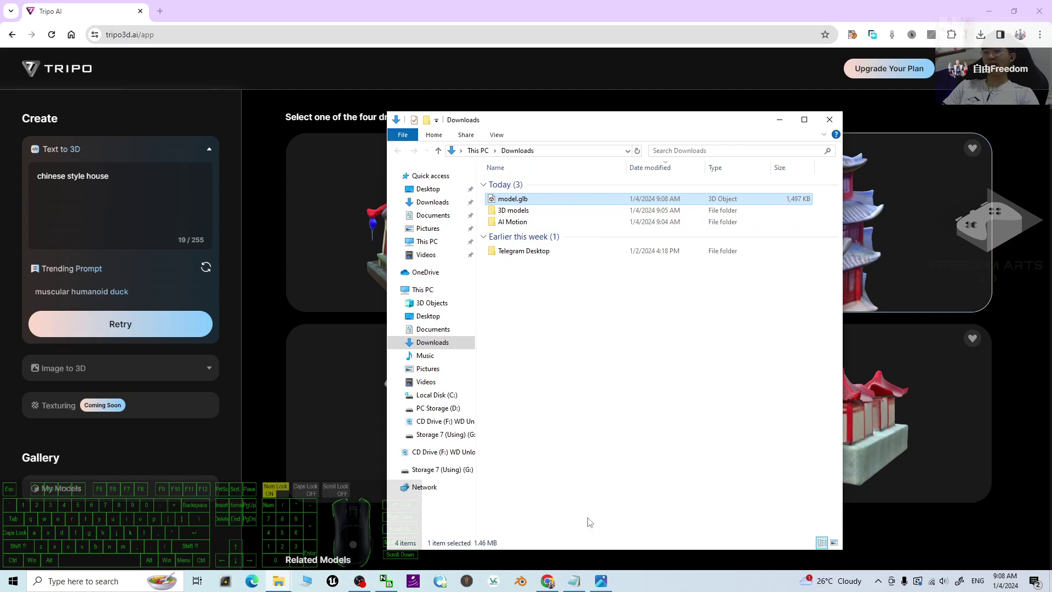
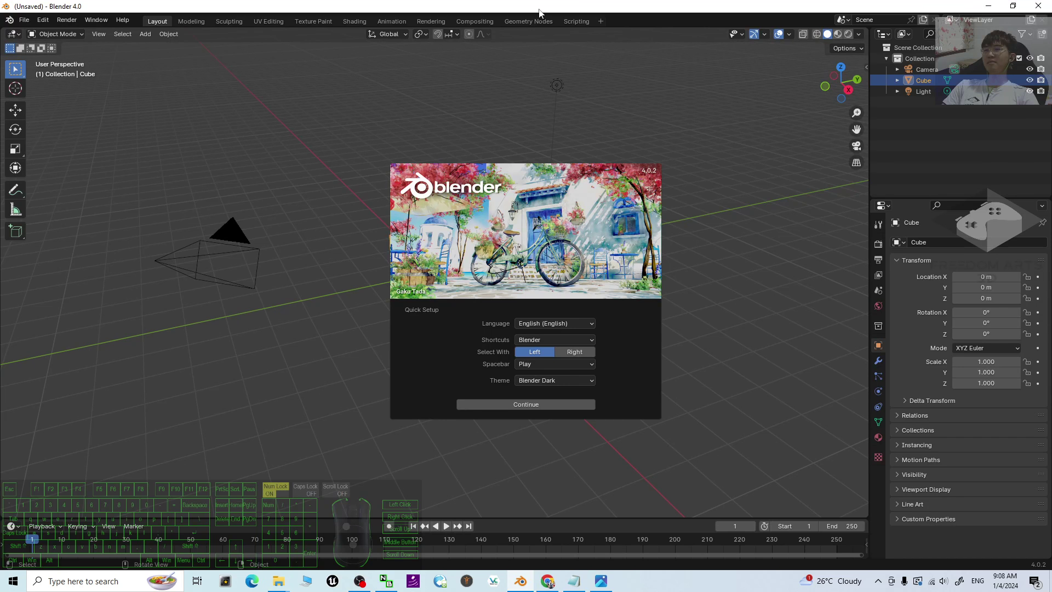
# Dismiss the splash, delete the default camera, cube and light, and restore the Blender window down
pyautogui.click(424, 132)
pyautogui.click(373, 177)
pyautogui.click(373, 181)
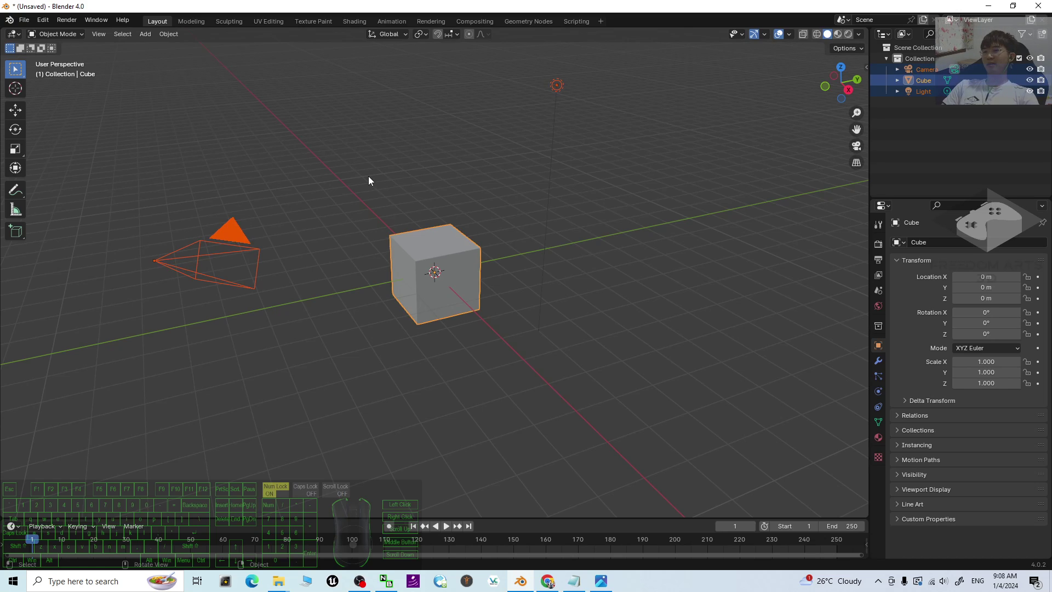
pyautogui.press('Delete')
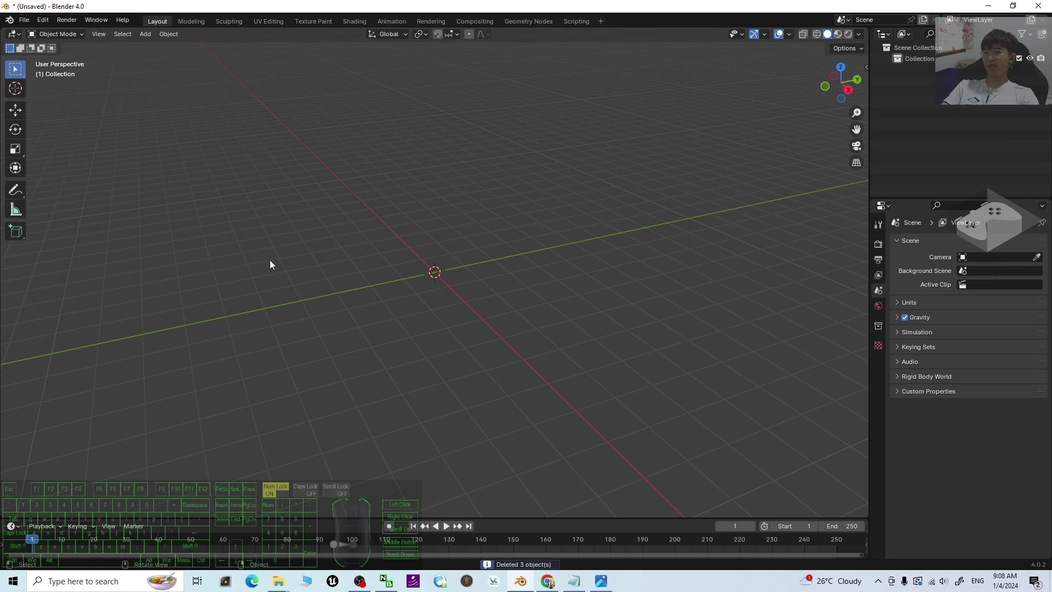
pyautogui.moveTo(516, 6); pyautogui.dragTo(797, 133)
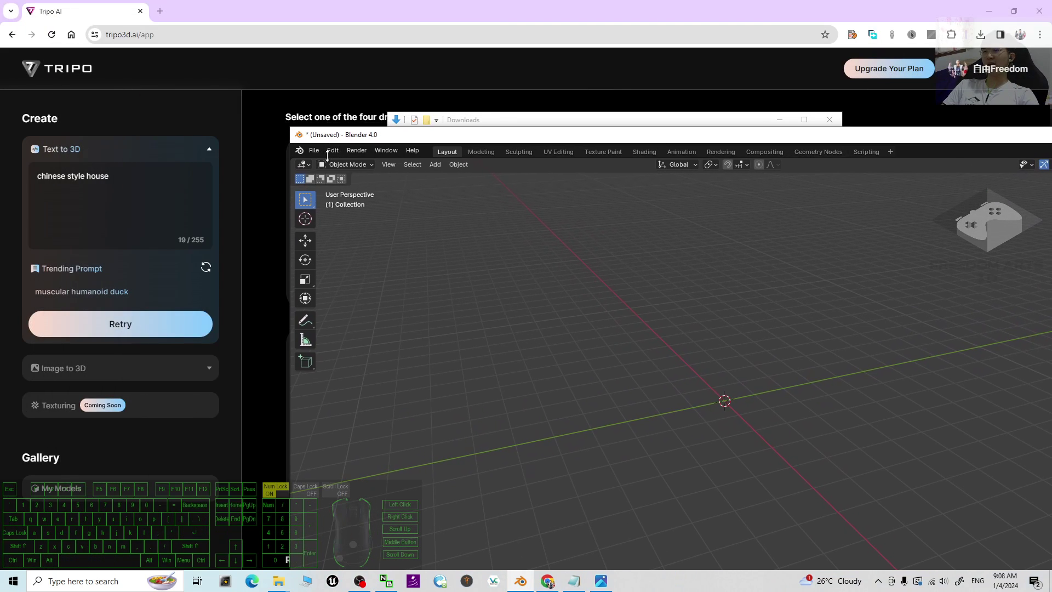
# Import the downloaded model.glb from Downloads as a glTF 2.0 file
pyautogui.click(320, 157)
pyautogui.click(348, 316)
pyautogui.click(347, 312)
pyautogui.click(340, 308)
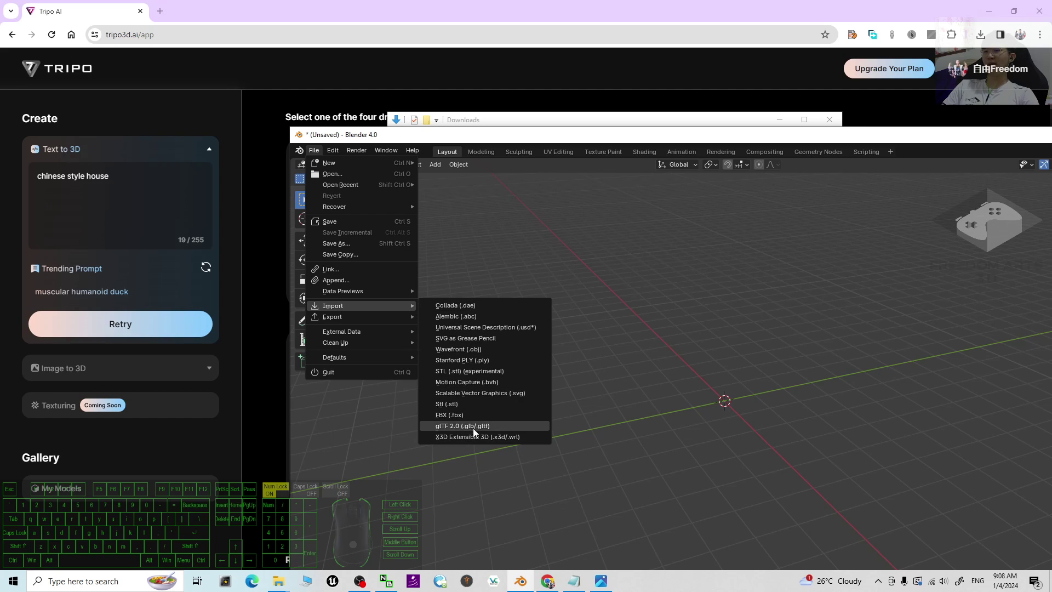
pyautogui.click(472, 429)
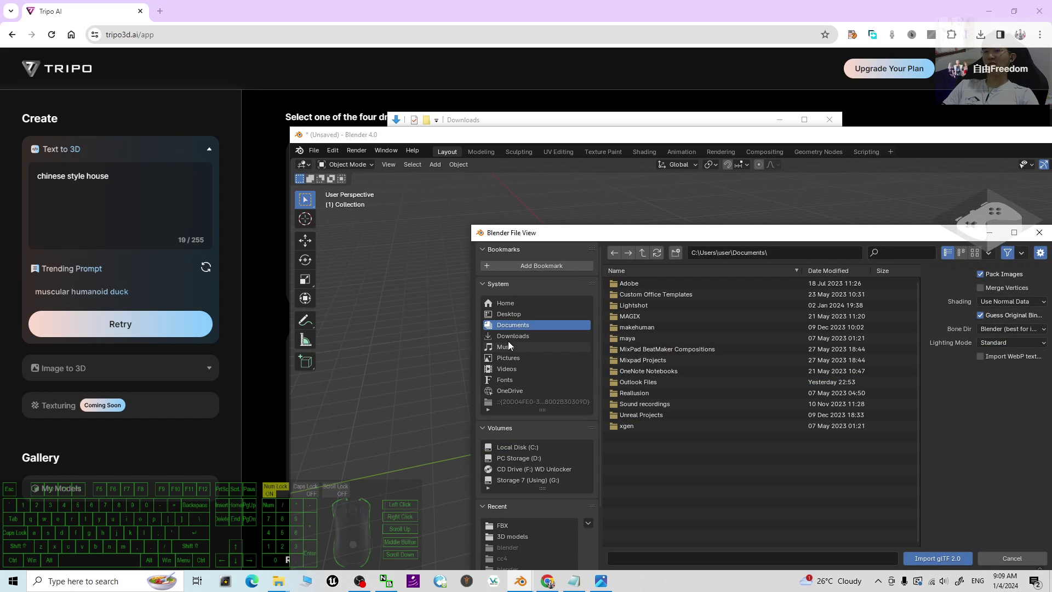
pyautogui.click(512, 339)
pyautogui.click(633, 319)
pyautogui.doubleClick(642, 319)
# Switch to Material Preview shading and orbit around the textured house model
pyautogui.moveTo(808, 143); pyautogui.dragTo(726, 5)
pyautogui.scroll(3)
pyautogui.click(842, 38)
pyautogui.moveTo(413, 286); pyautogui.dragTo(460, 274)
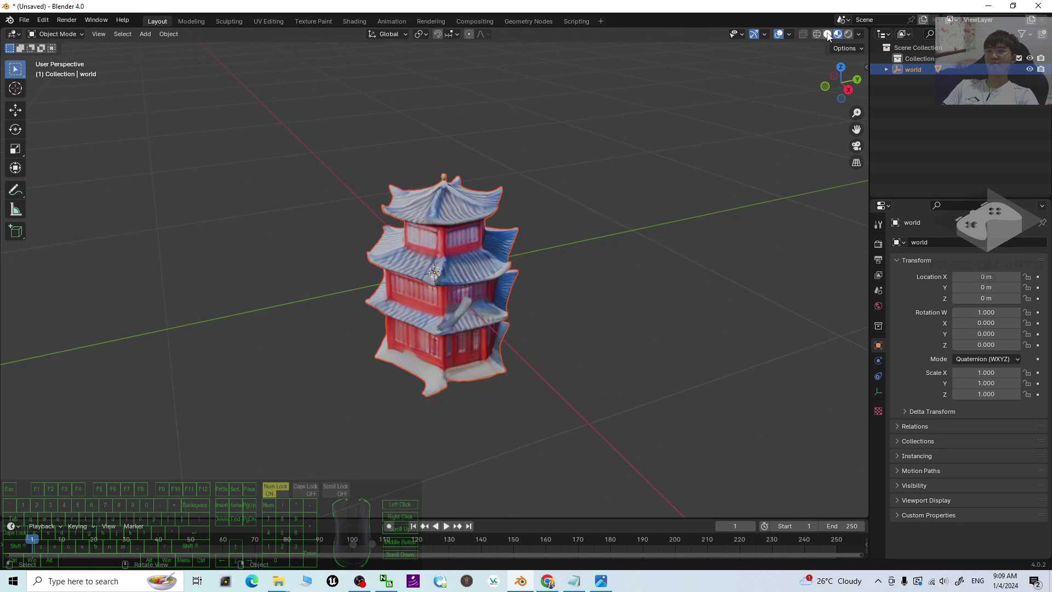
pyautogui.moveTo(594, 316); pyautogui.dragTo(594, 325)
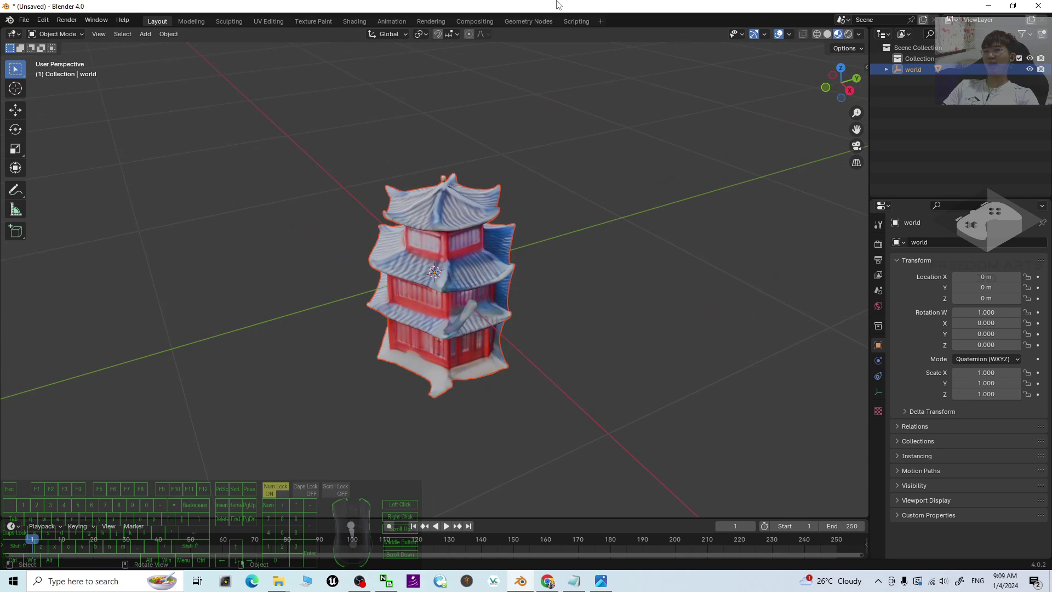
# Start an FBX export with Path Mode set to Copy and Embed Textures enabled
pyautogui.click(548, 7)
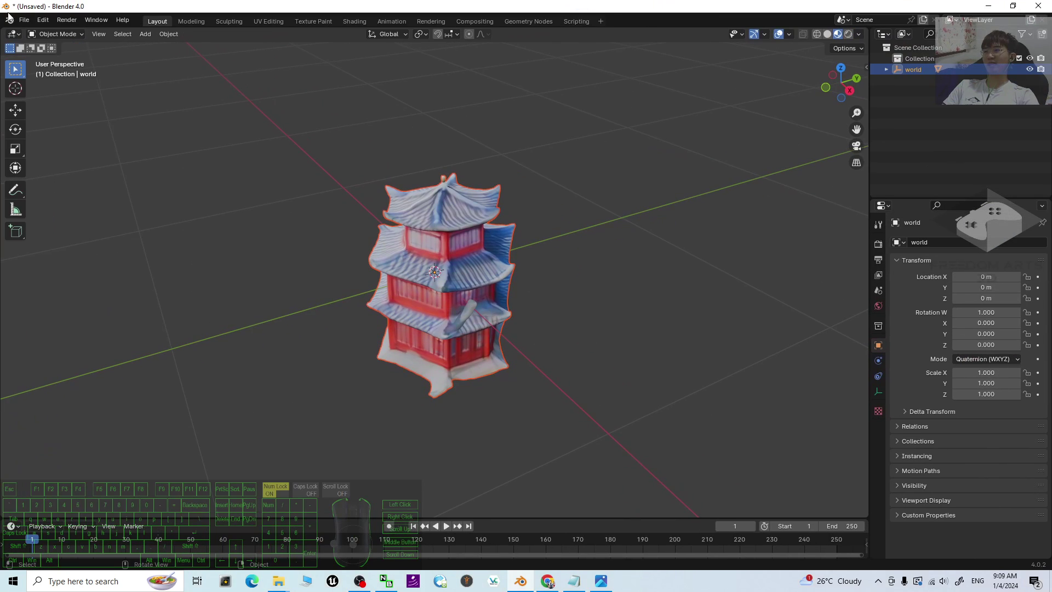
pyautogui.click(30, 24)
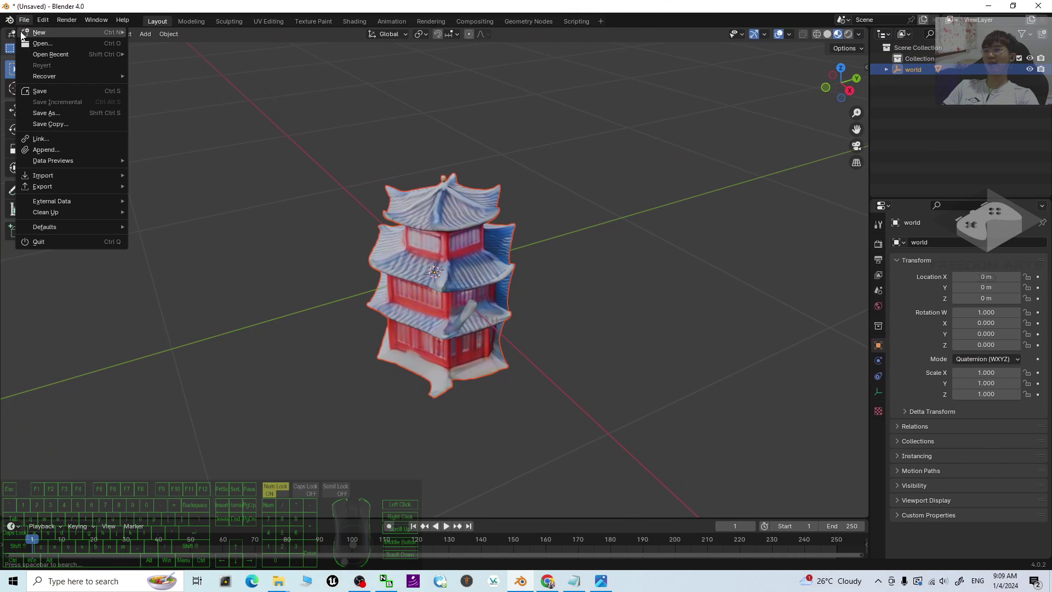
pyautogui.click(43, 192)
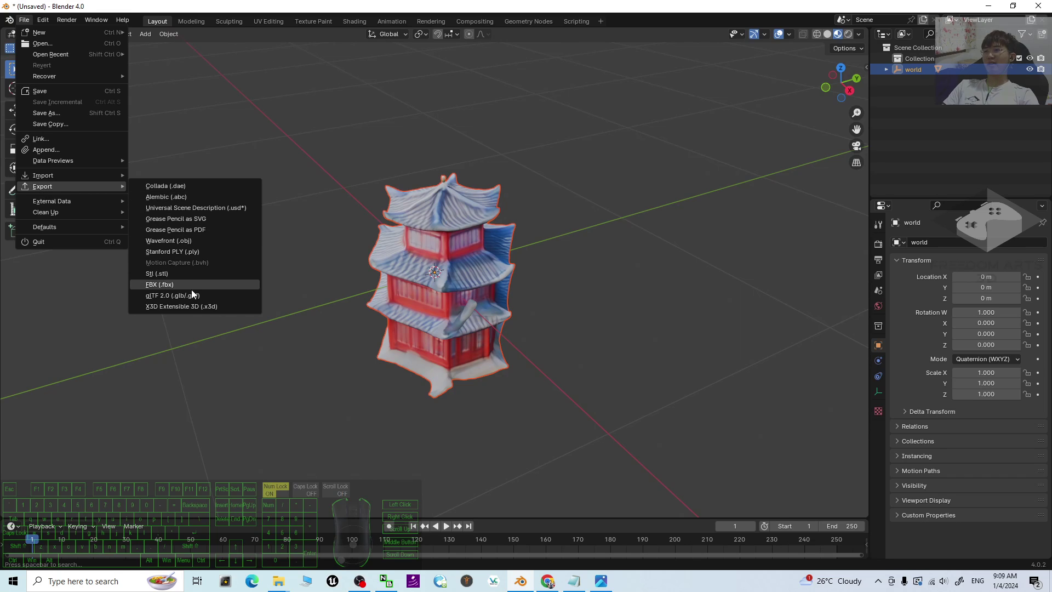
pyautogui.click(162, 289)
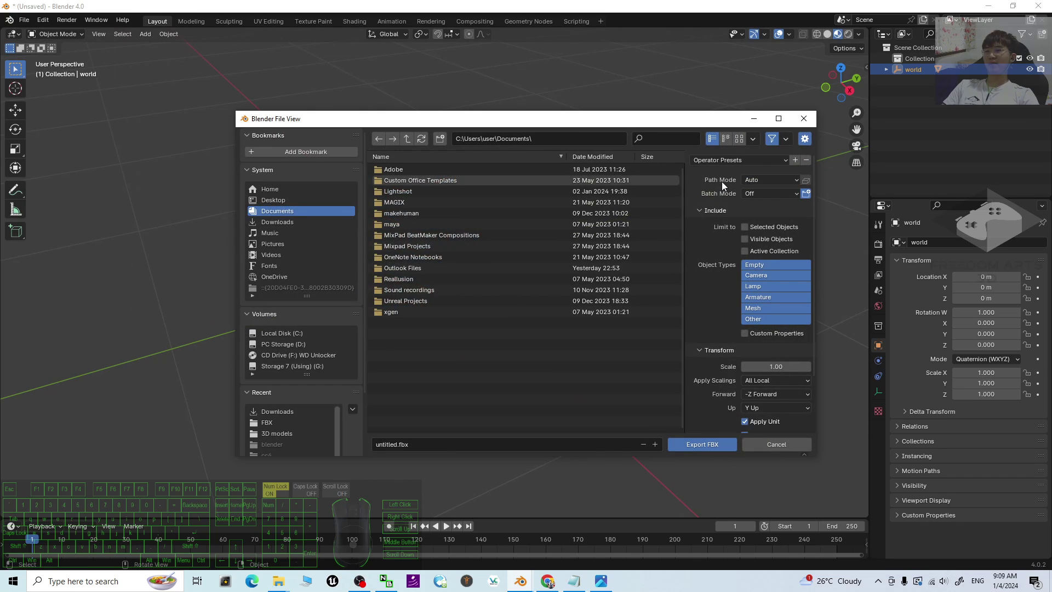
pyautogui.click(764, 186)
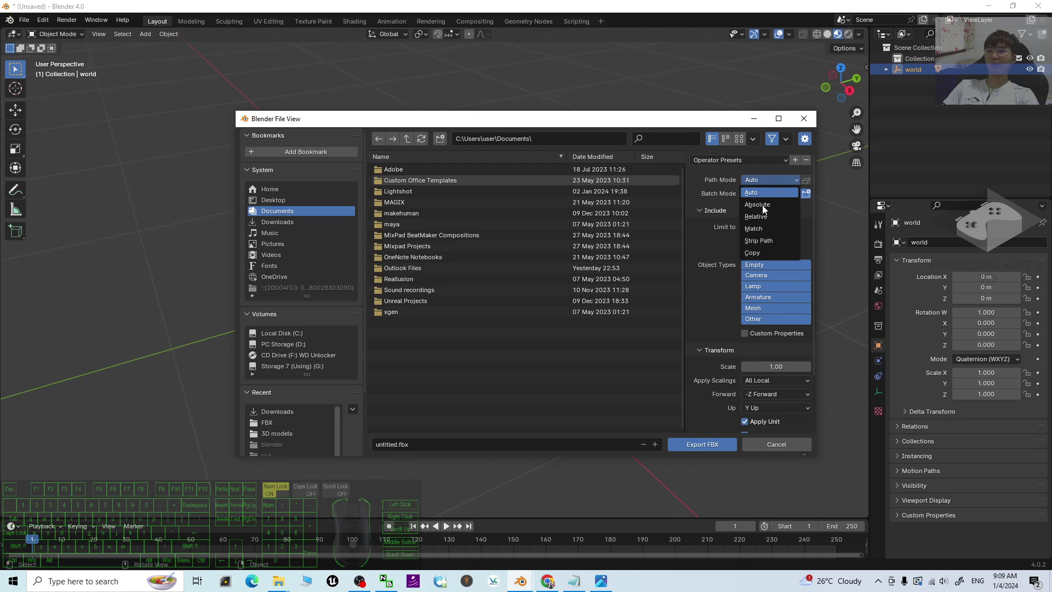
pyautogui.click(758, 254)
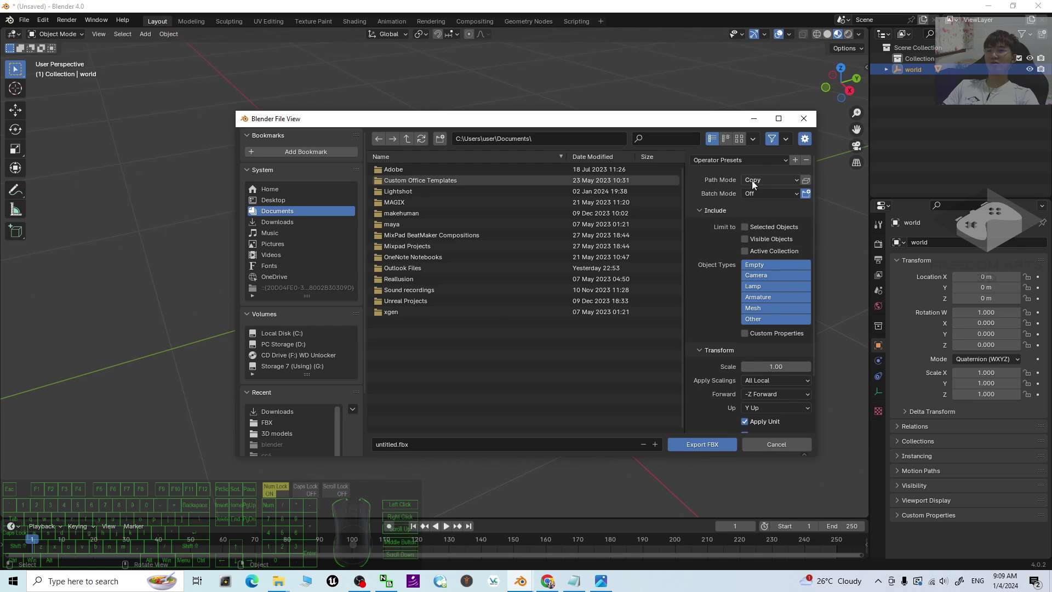
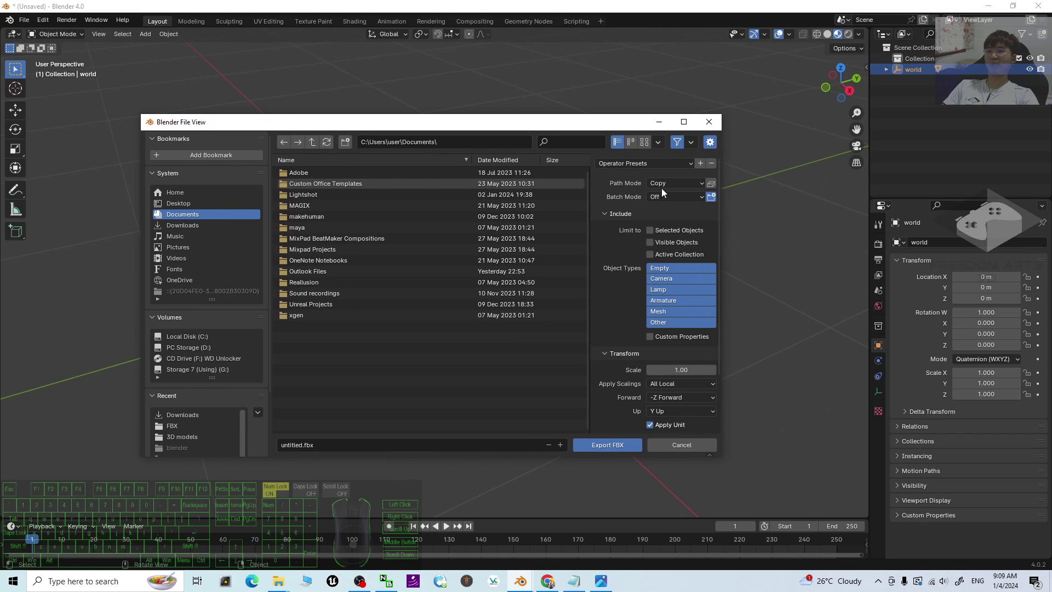
pyautogui.click(715, 188)
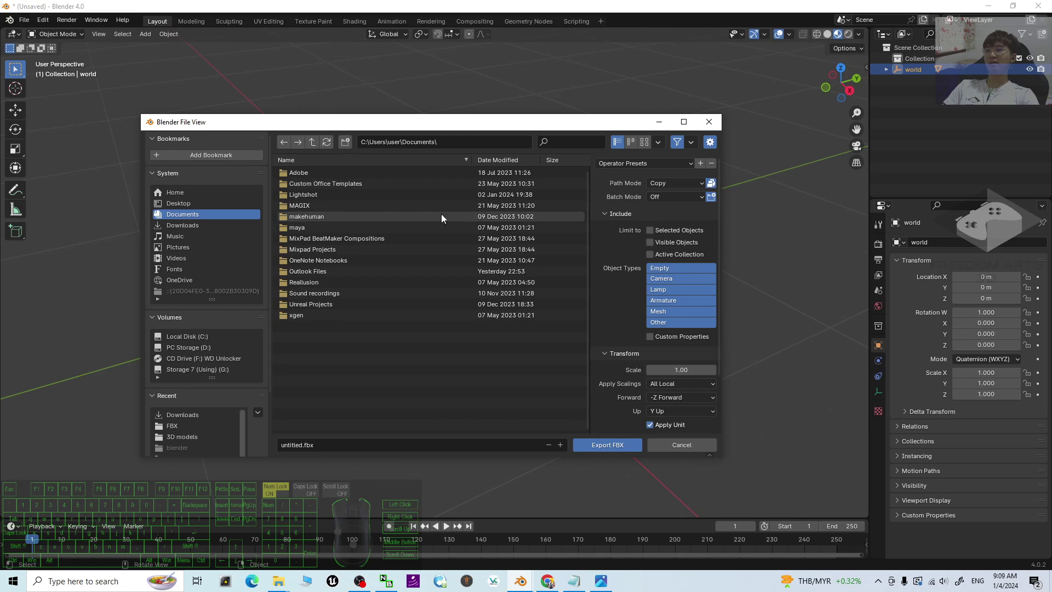
# Export the house to the Desktop as 'chinese building 01.fbx'
pyautogui.click(183, 205)
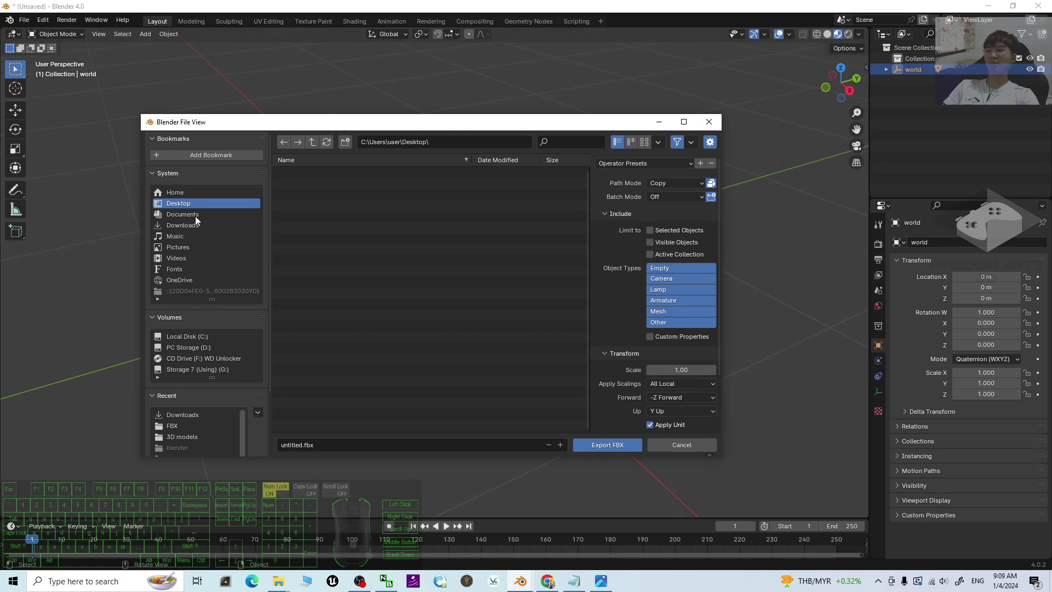
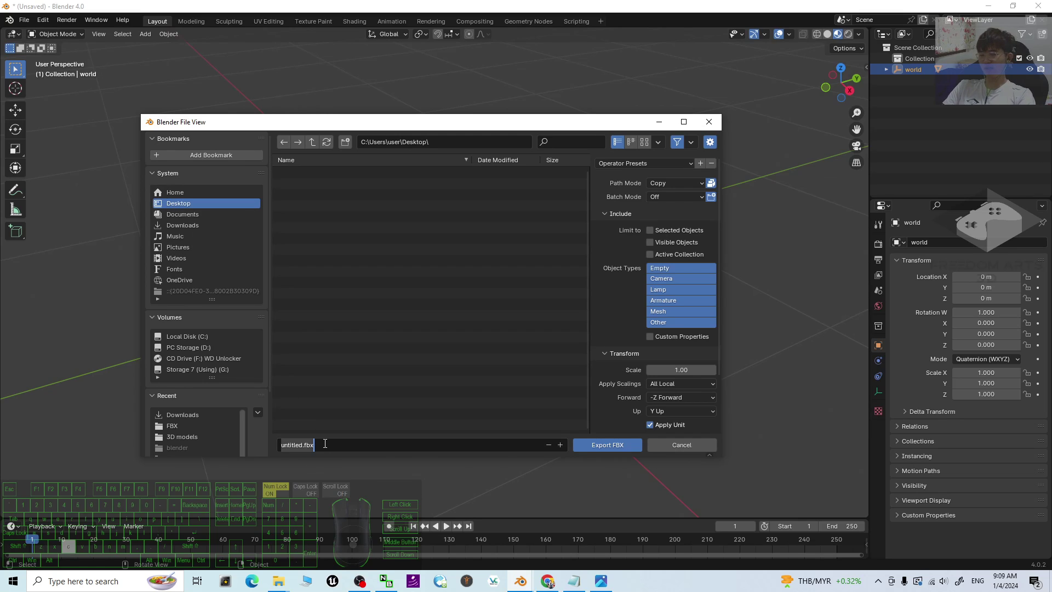
pyautogui.press('space')
pyautogui.press('space')
pyautogui.click(620, 450)
pyautogui.click(620, 450)
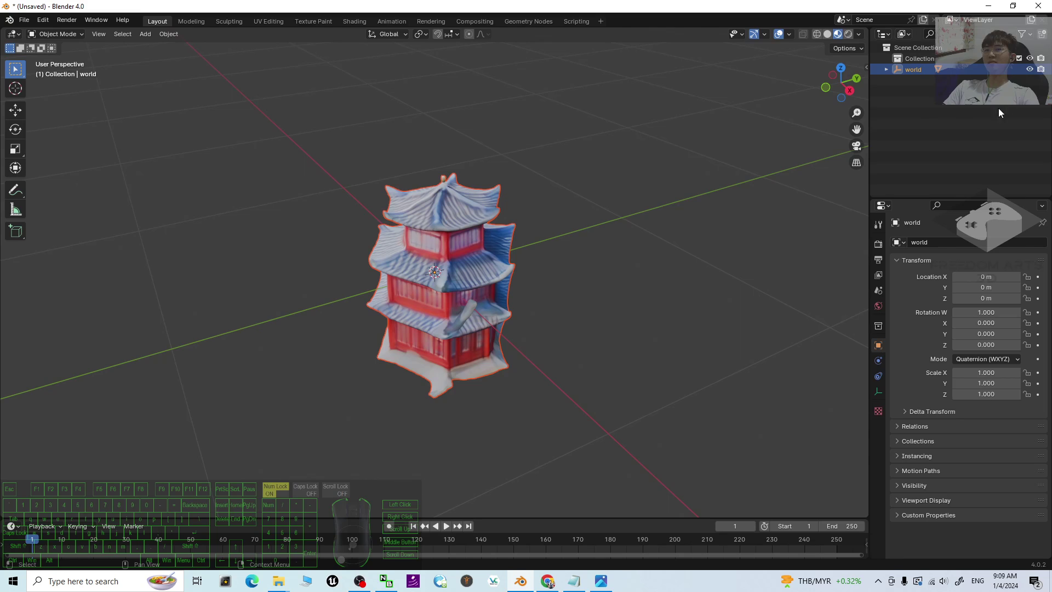
# Minimize Blender, Chrome and the Downloads window and select chinese building 01.fbx on the desktop
pyautogui.click(993, 9)
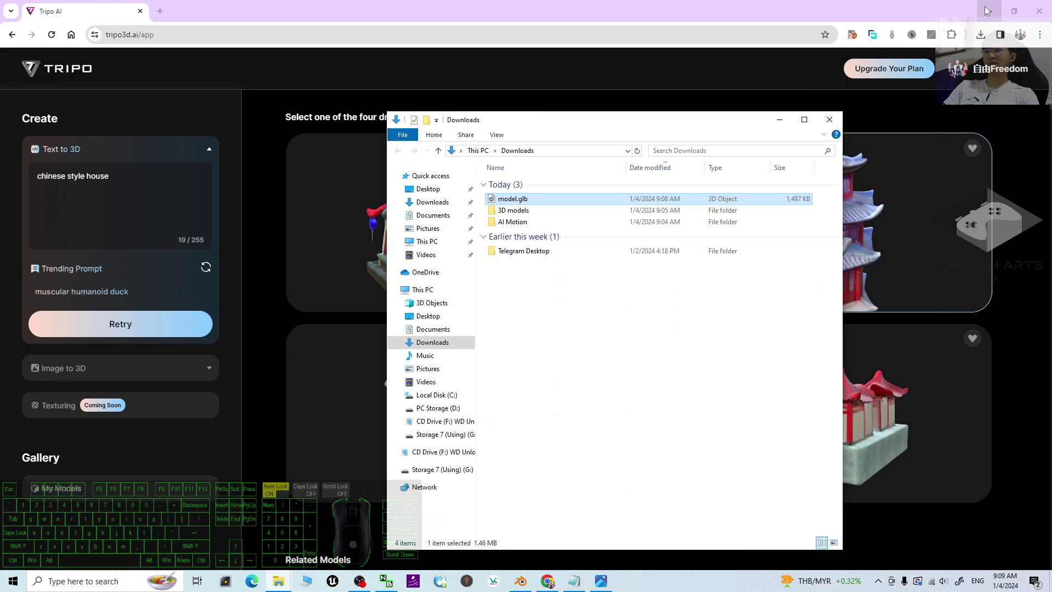
pyautogui.click(993, 4)
pyautogui.click(996, 9)
pyautogui.click(781, 123)
pyautogui.click(29, 78)
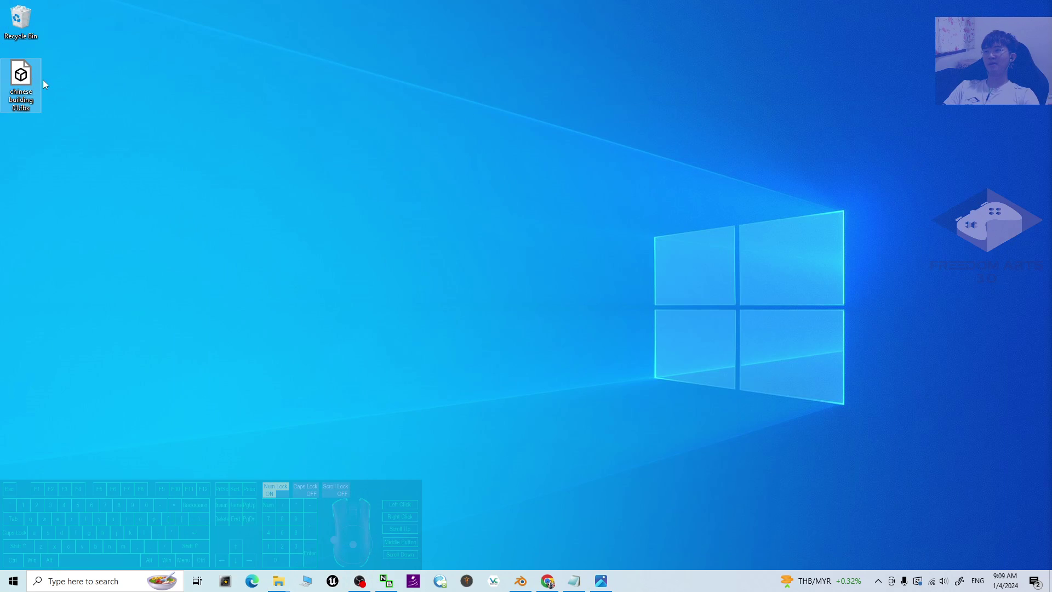
pyautogui.doubleClick(25, 79)
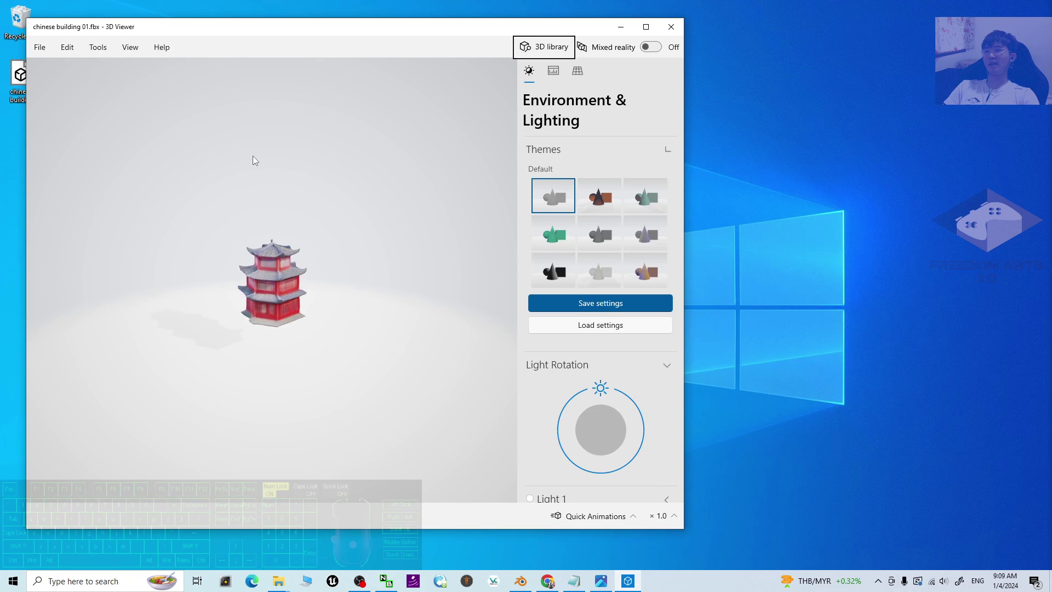
pyautogui.moveTo(273, 314); pyautogui.dragTo(369, 297)
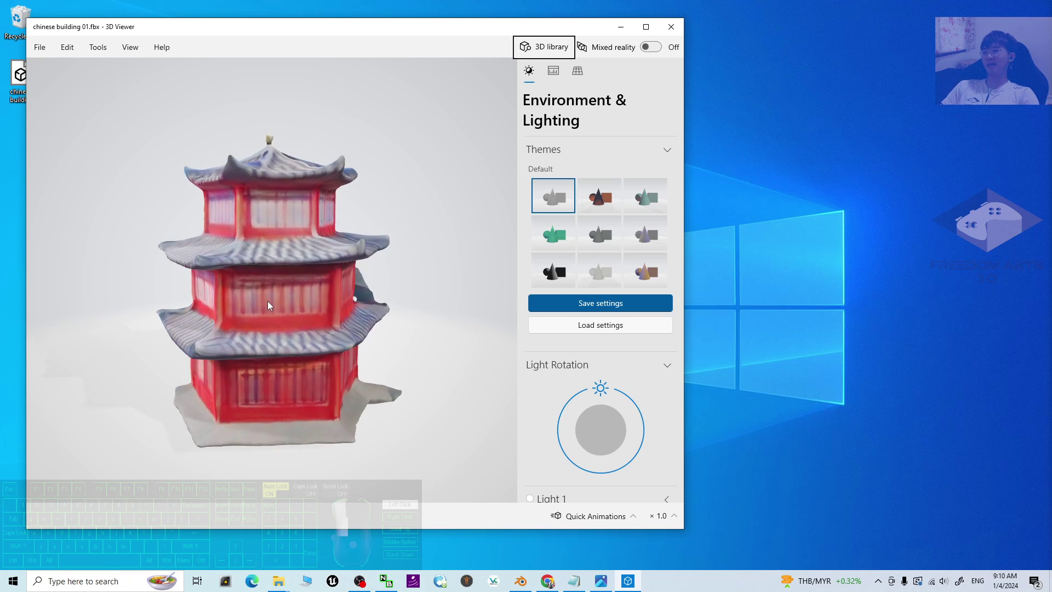
pyautogui.moveTo(193, 307); pyautogui.dragTo(95, 302)
pyautogui.moveTo(322, 280); pyautogui.dragTo(299, 301)
pyautogui.click(679, 31)
pyautogui.click(517, 420)
# Draft four 'maple tree and cottage' models and rotate the tree-and-cottage previews to see other sides
pyautogui.click(552, 584)
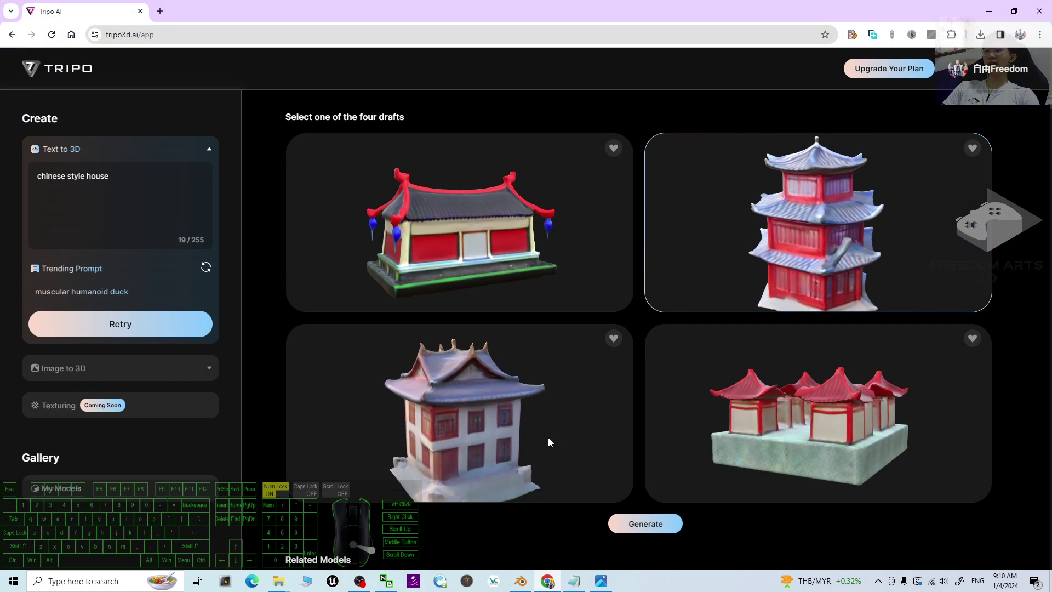
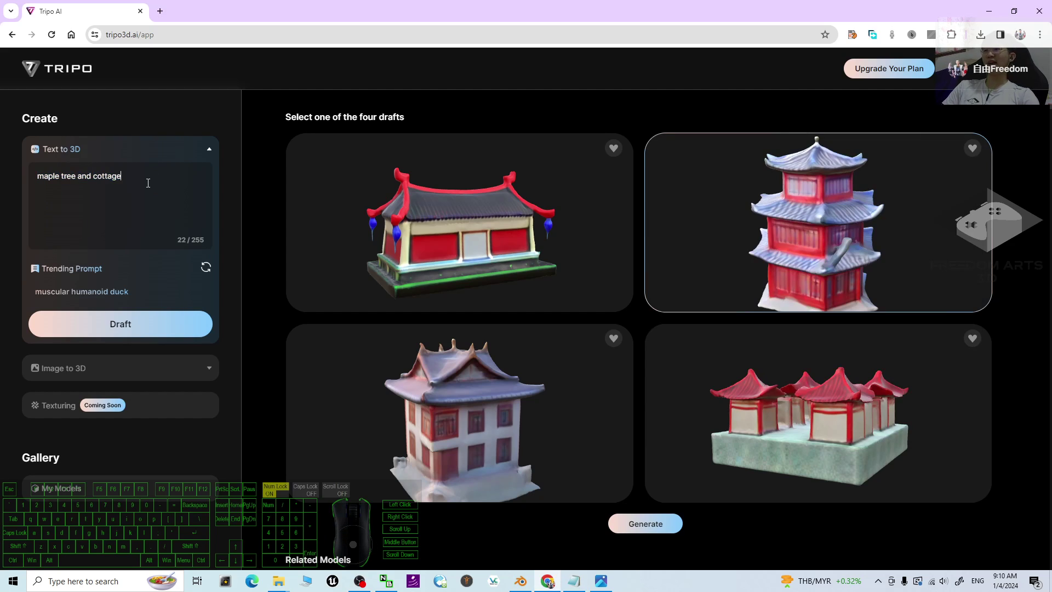
pyautogui.click(122, 331)
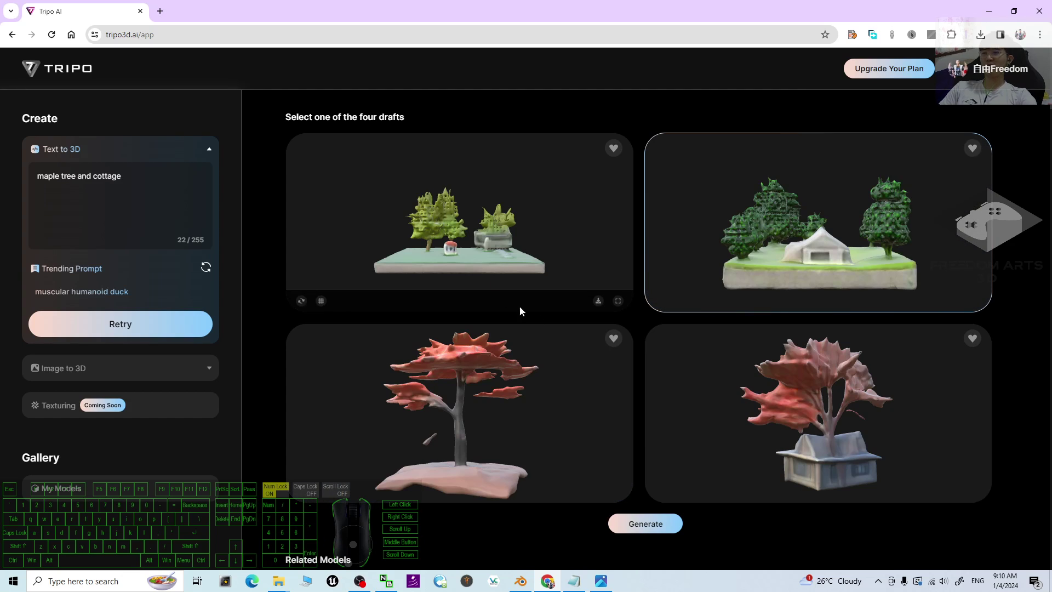
pyautogui.moveTo(794, 219); pyautogui.dragTo(816, 217)
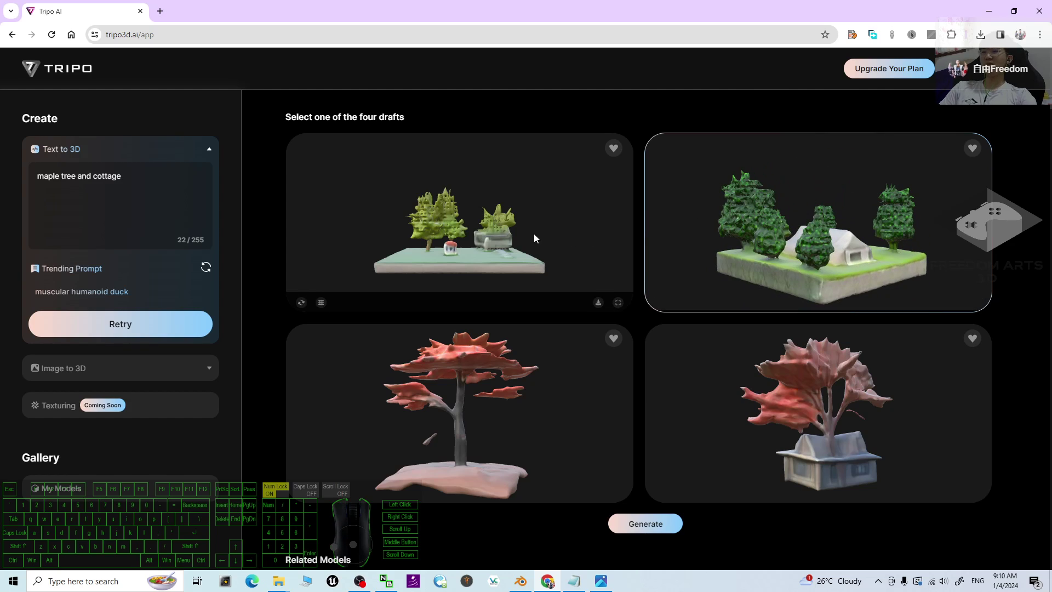
pyautogui.moveTo(531, 235); pyautogui.dragTo(514, 243)
pyautogui.scroll(-3)
pyautogui.scroll(-3)
pyautogui.scroll(-3)
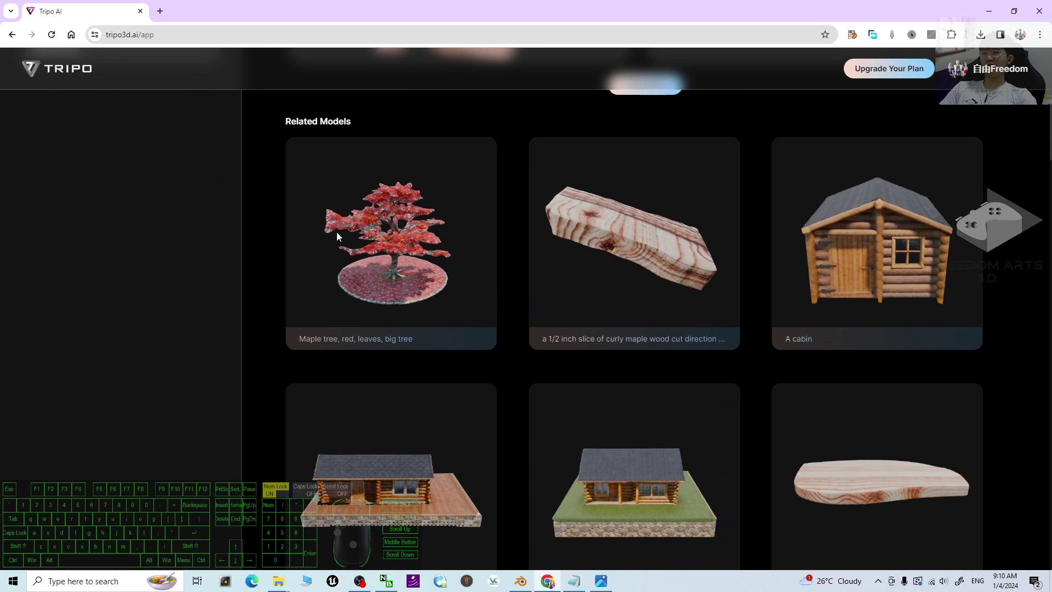
pyautogui.scroll(3)
pyautogui.scroll(3)
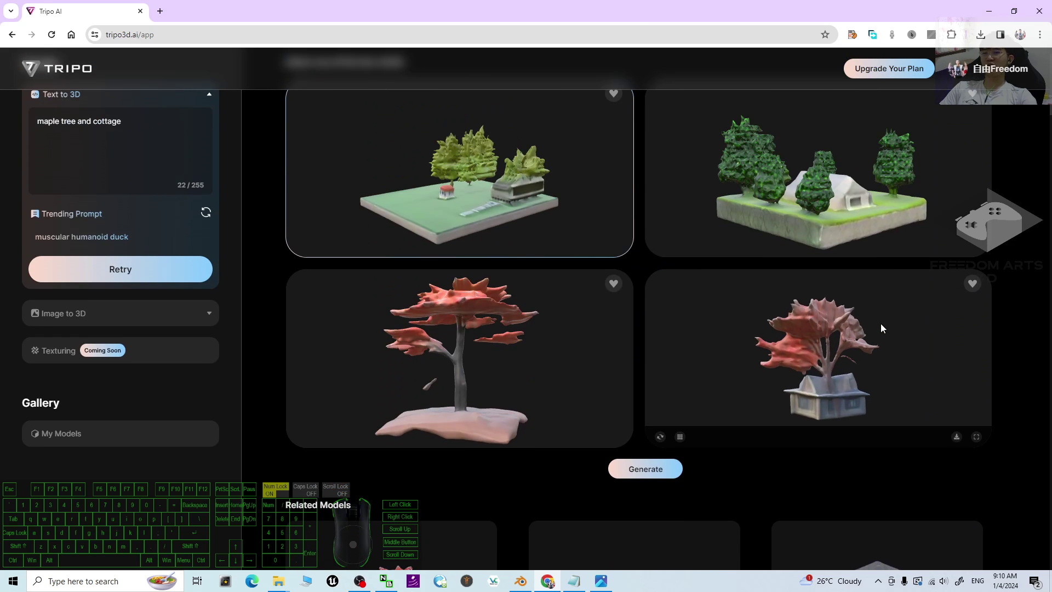
pyautogui.moveTo(851, 198); pyautogui.dragTo(820, 199)
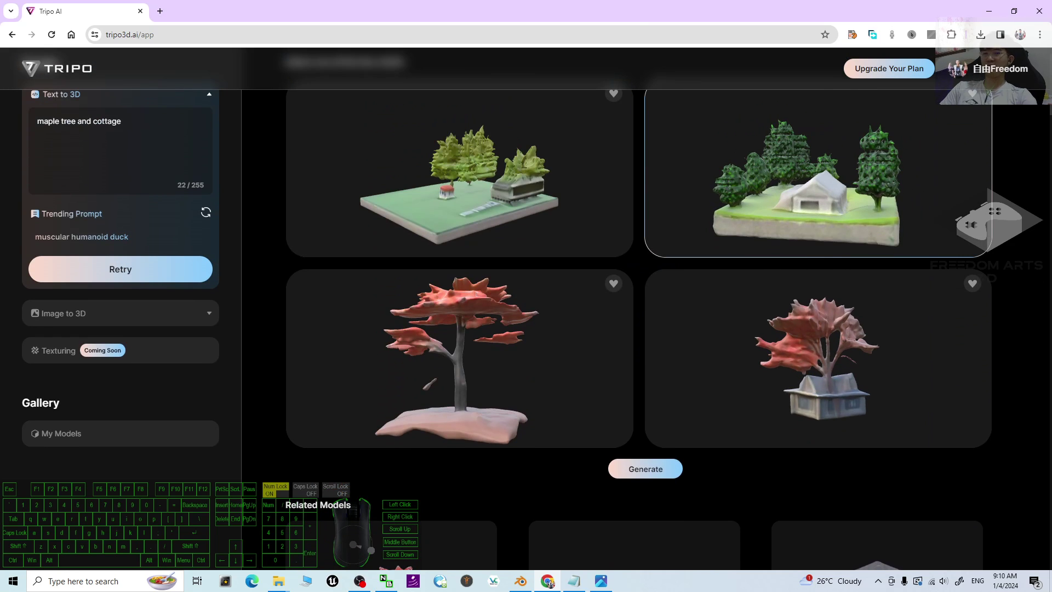
pyautogui.click(579, 585)
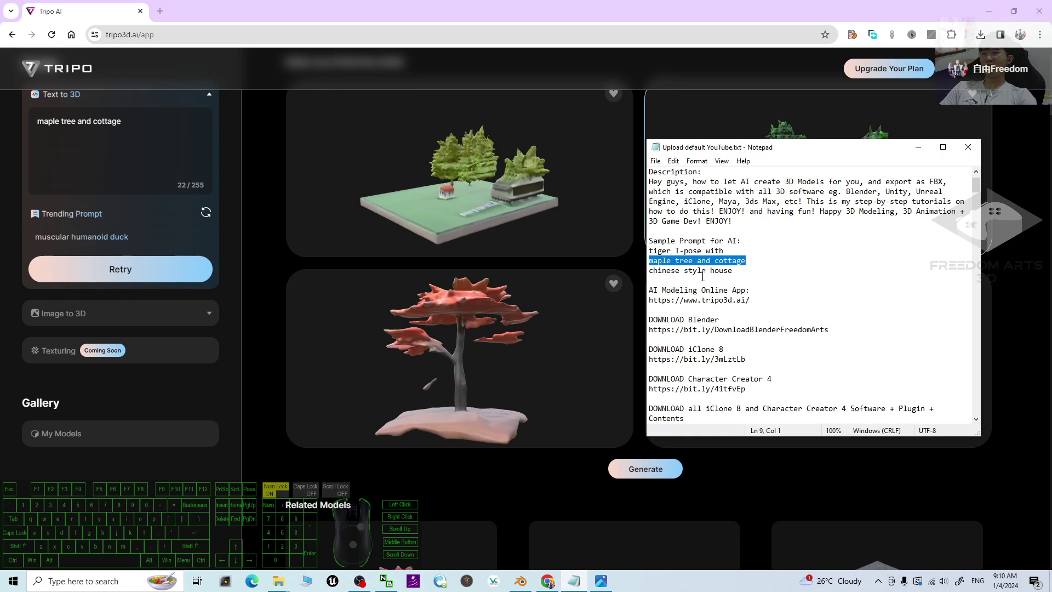
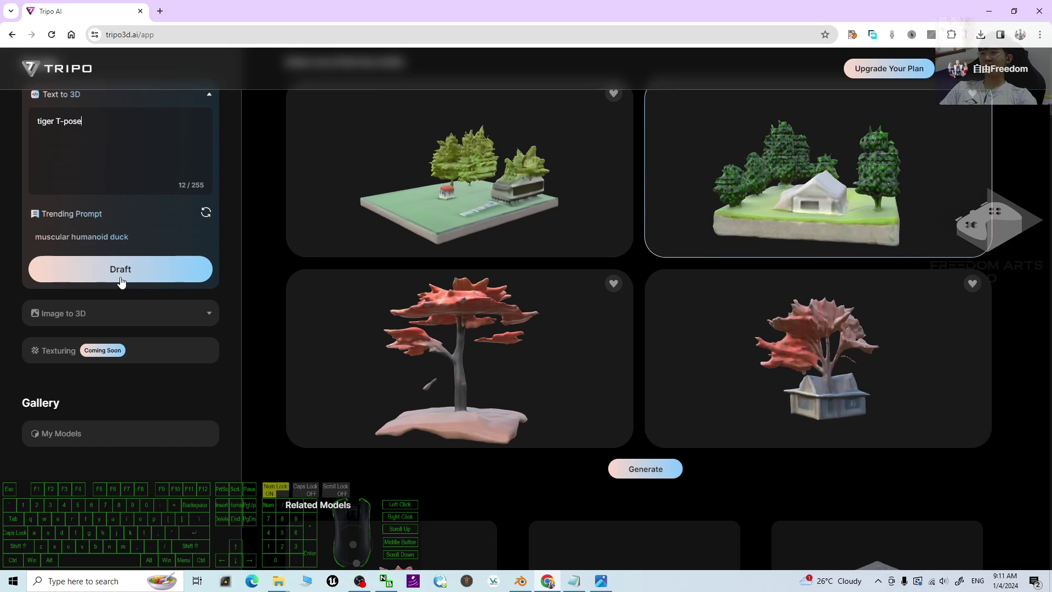
# Start the Draft run for 'tiger T-pose' and browse Related Models while it loads
pyautogui.click(126, 286)
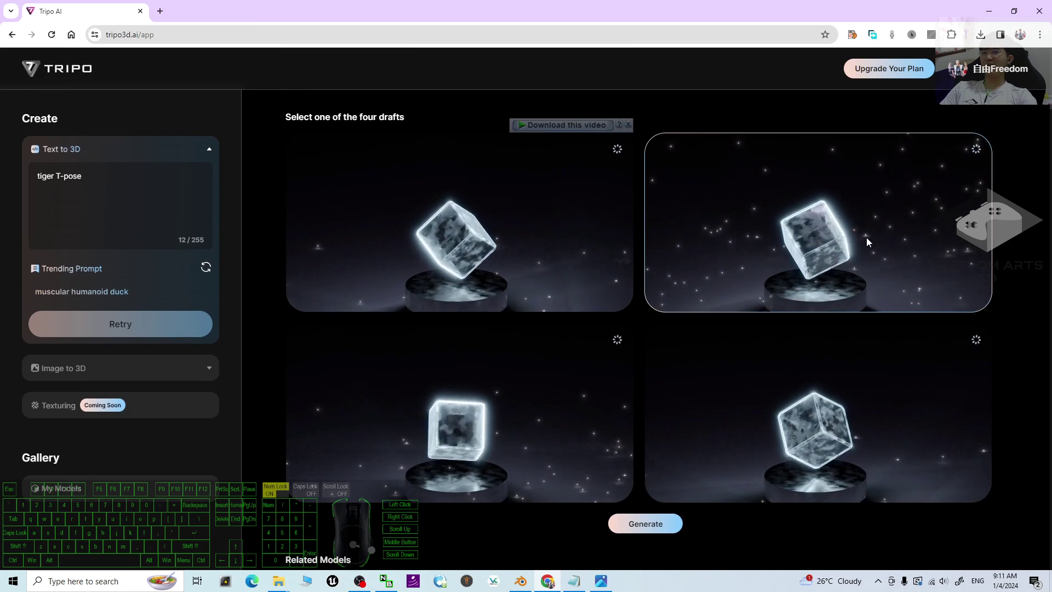
pyautogui.scroll(-3)
pyautogui.scroll(3)
pyautogui.scroll(3)
pyautogui.scroll(-3)
pyautogui.scroll(-3)
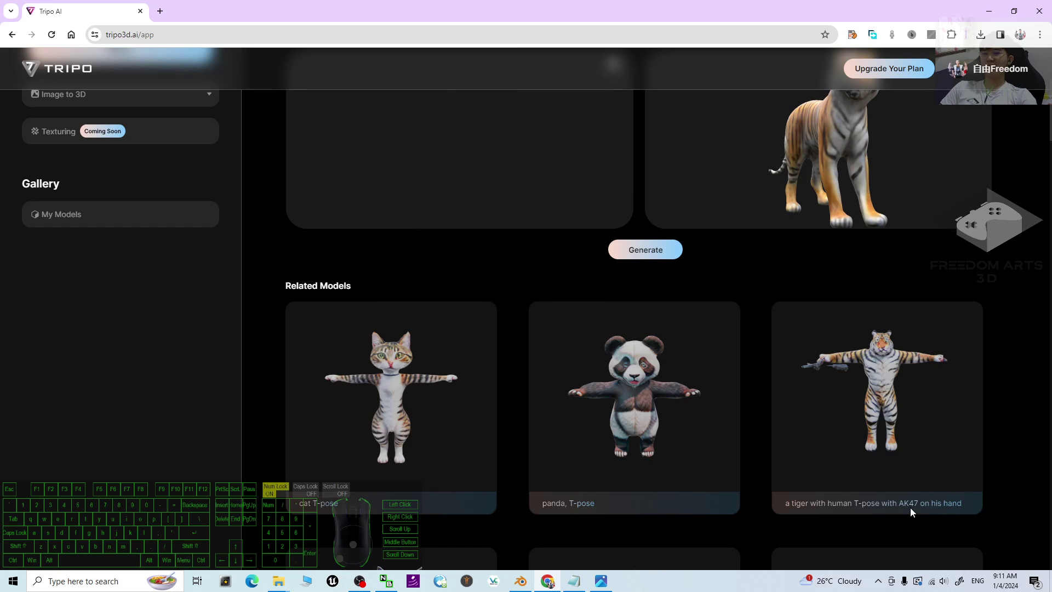
pyautogui.scroll(3)
pyautogui.scroll(-3)
pyautogui.scroll(3)
pyautogui.scroll(-3)
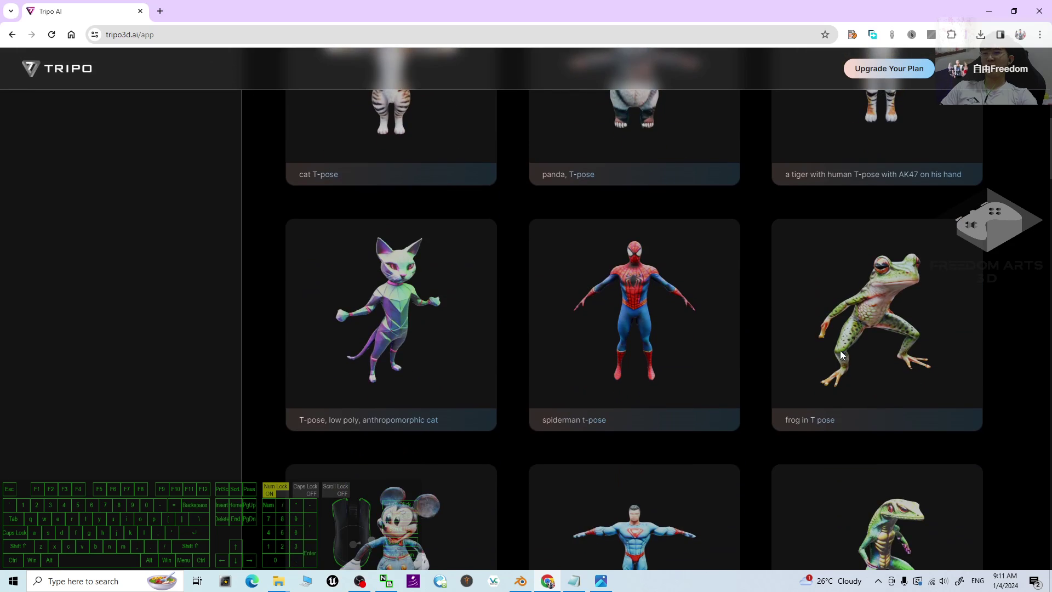
# Keep scrolling through the Related Models gallery until the four tiger drafts finish
pyautogui.click(912, 340)
pyautogui.scroll(-3)
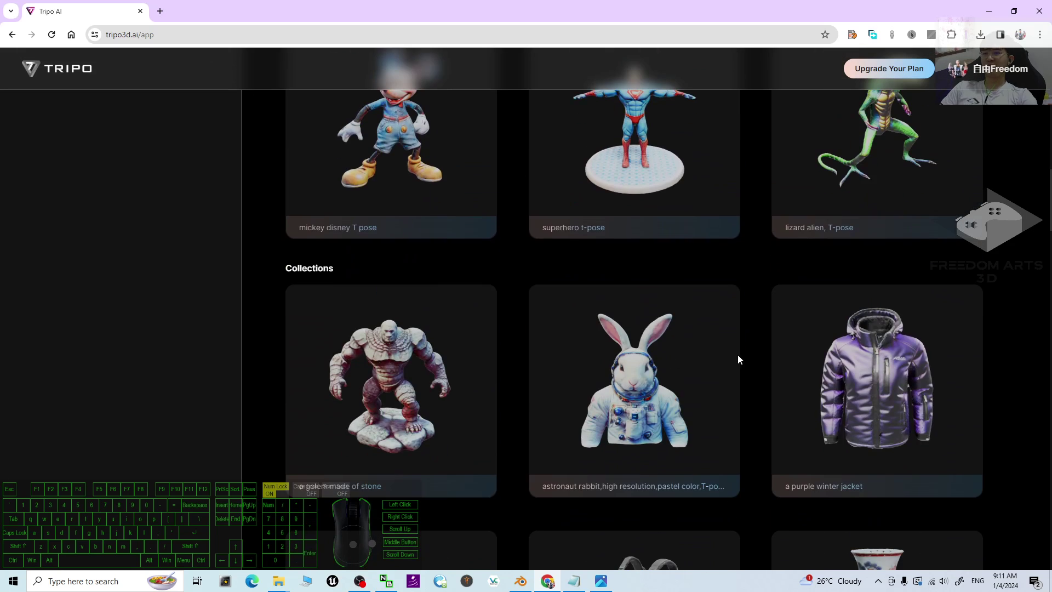
pyautogui.scroll(-3)
pyautogui.scroll(-3)
pyautogui.scroll(3)
pyautogui.scroll(3)
pyautogui.scroll(-3)
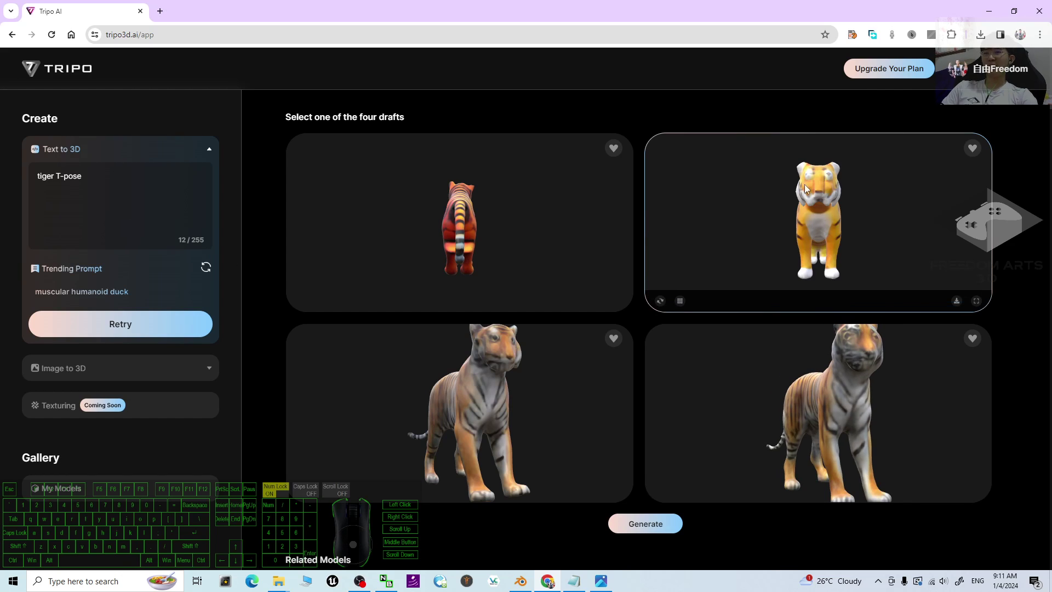
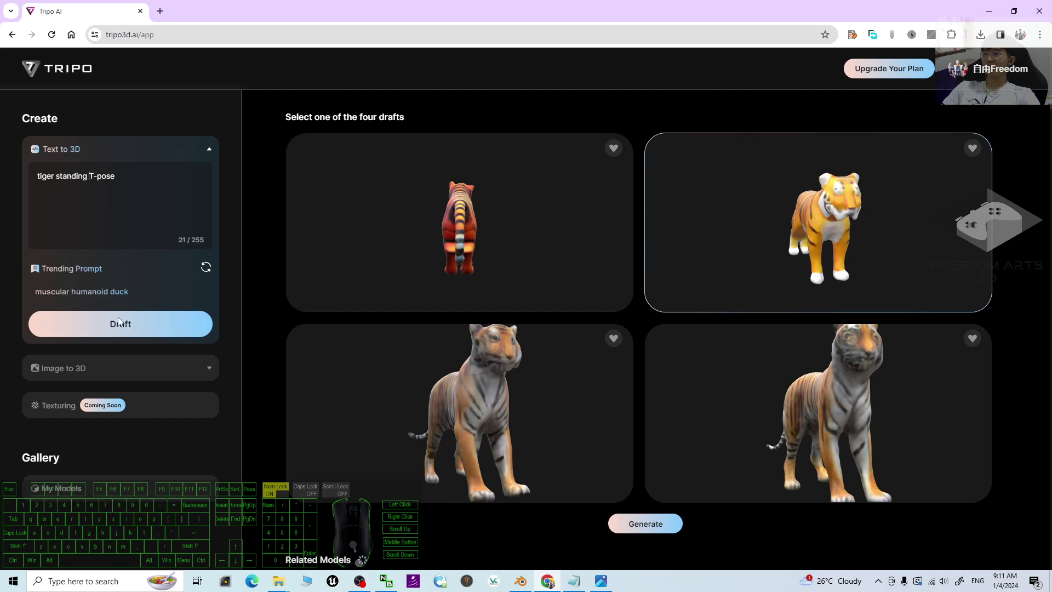
# Draft 'tiger standing T-pose' and select the 'T-pose' words in the prompt for replacement
pyautogui.click(128, 327)
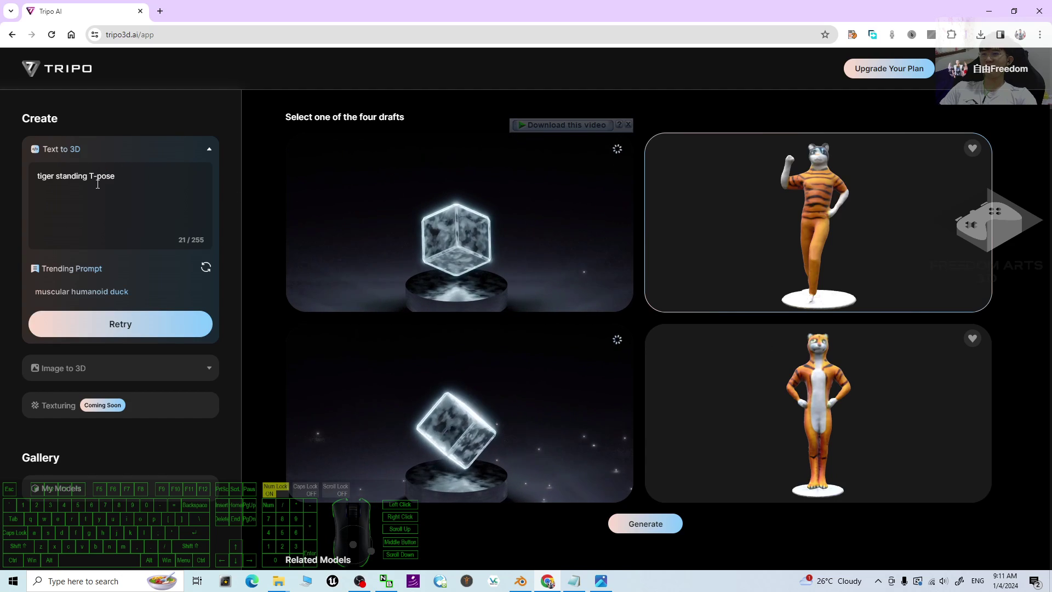
pyautogui.moveTo(853, 399); pyautogui.dragTo(836, 407)
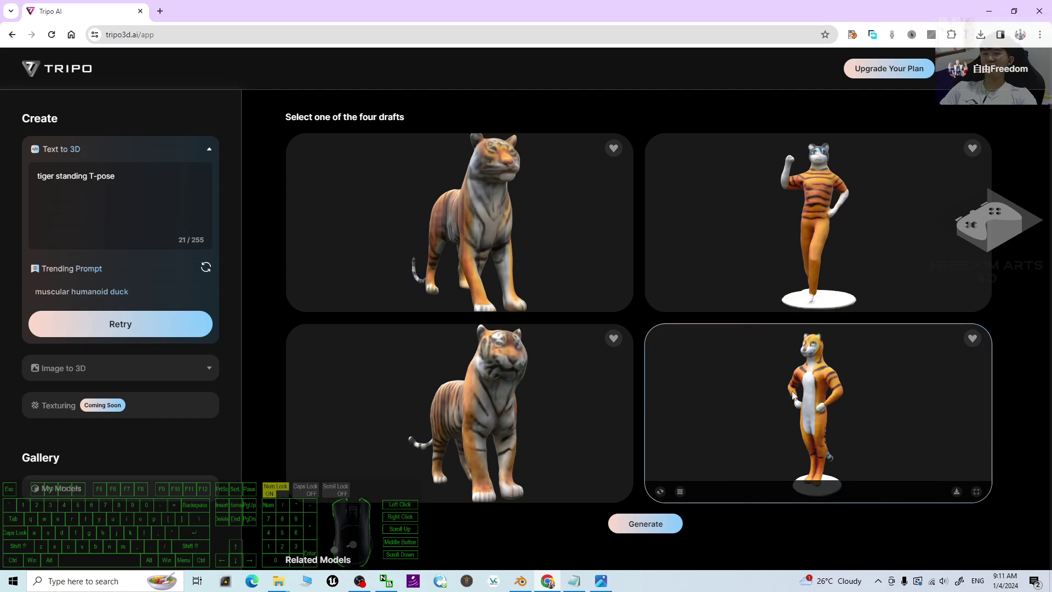
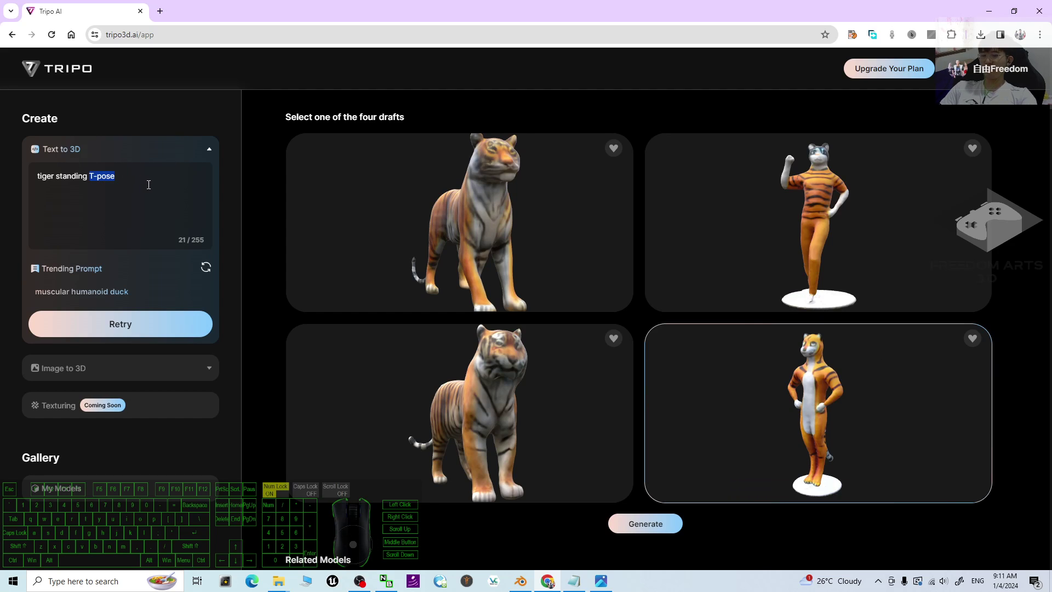
# Replace the selection with 'A pose game ready' and draft the revised tiger prompt
pyautogui.press('shift+a')
pyautogui.press('space')
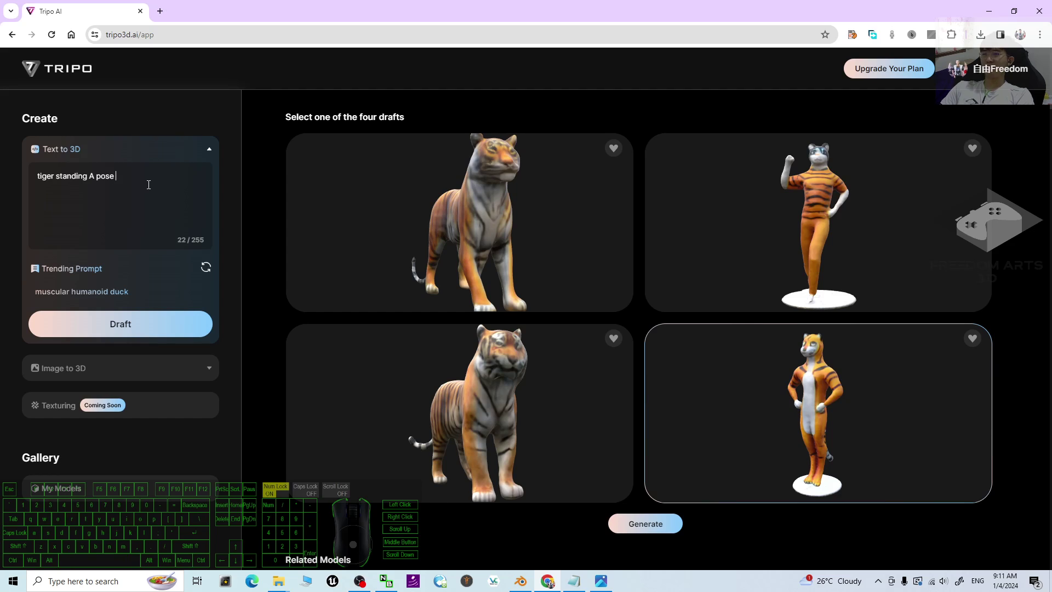
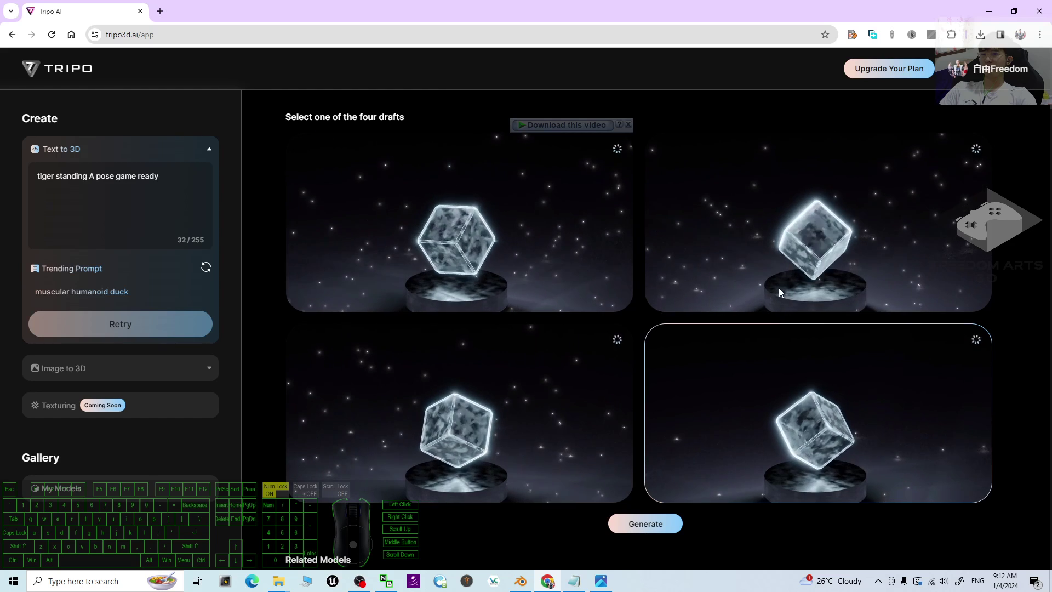
pyautogui.scroll(-3)
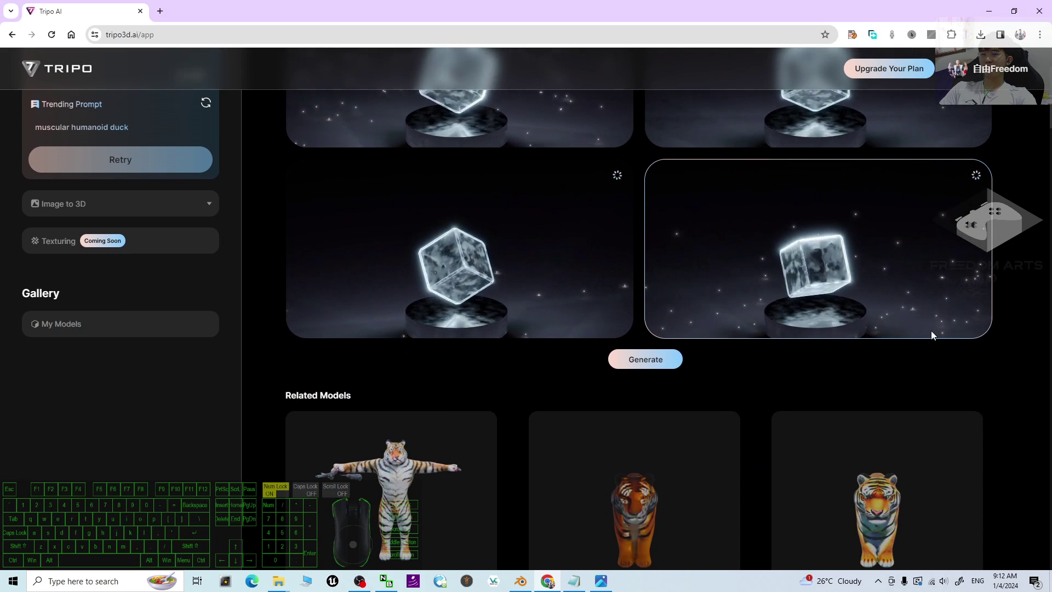
pyautogui.scroll(3)
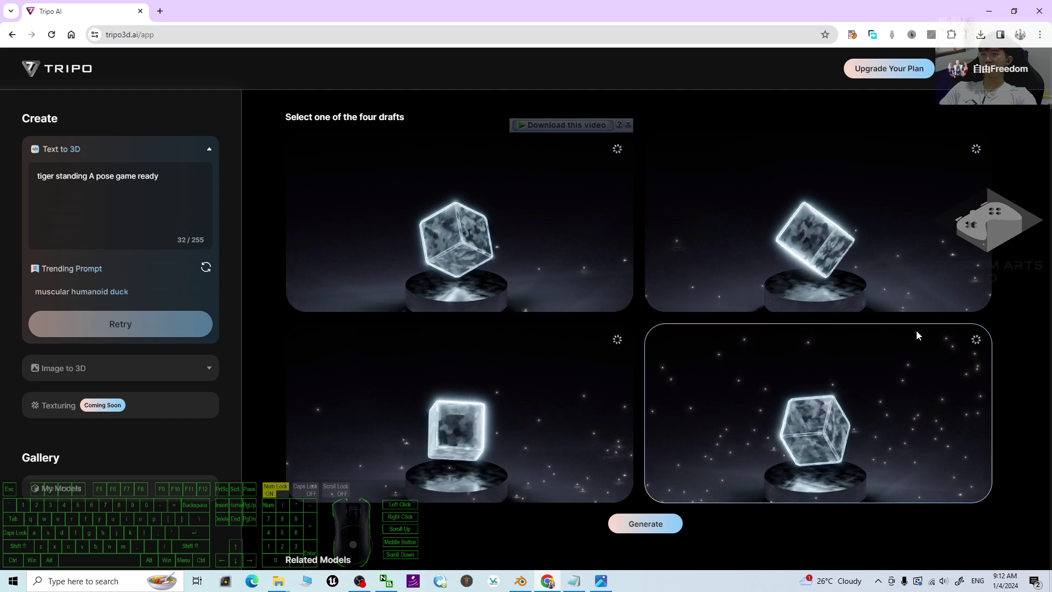
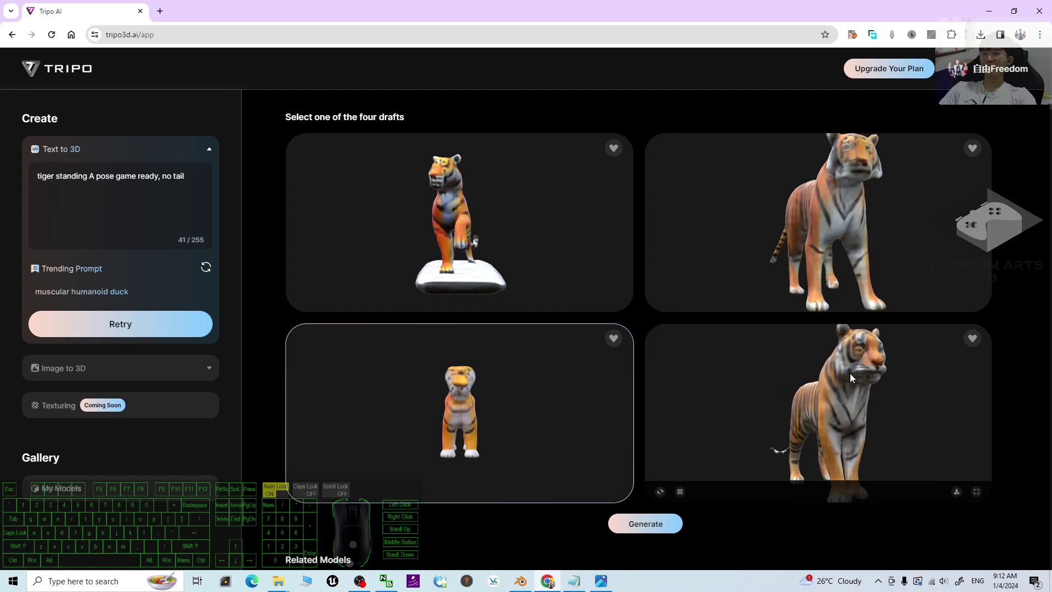
# Remove ', no tail', draft 'tiger standing A pose game ready' and review the four tigers
pyautogui.moveTo(871, 412); pyautogui.dragTo(828, 412)
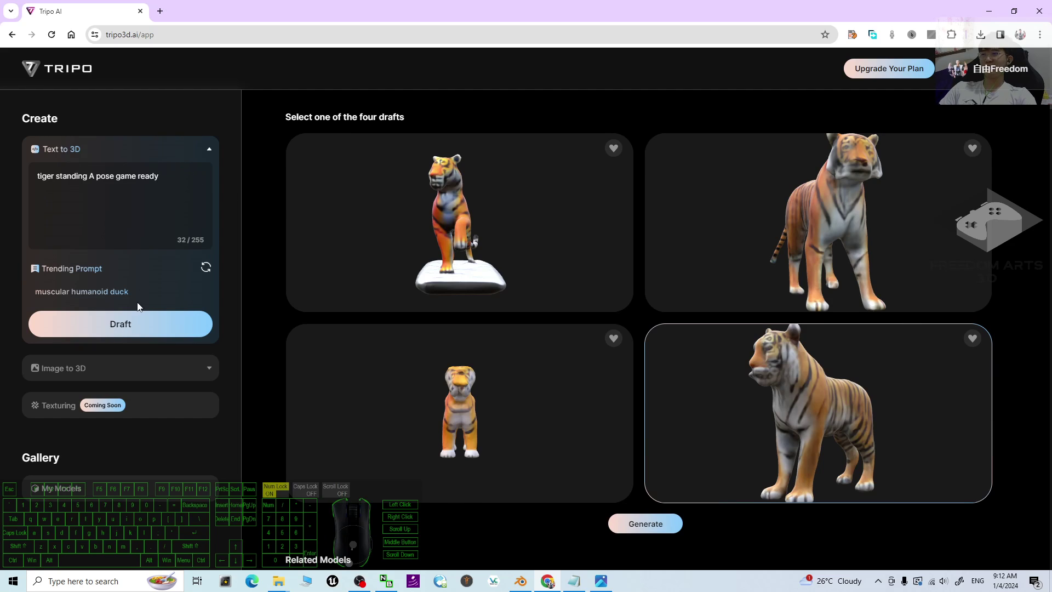
pyautogui.click(119, 334)
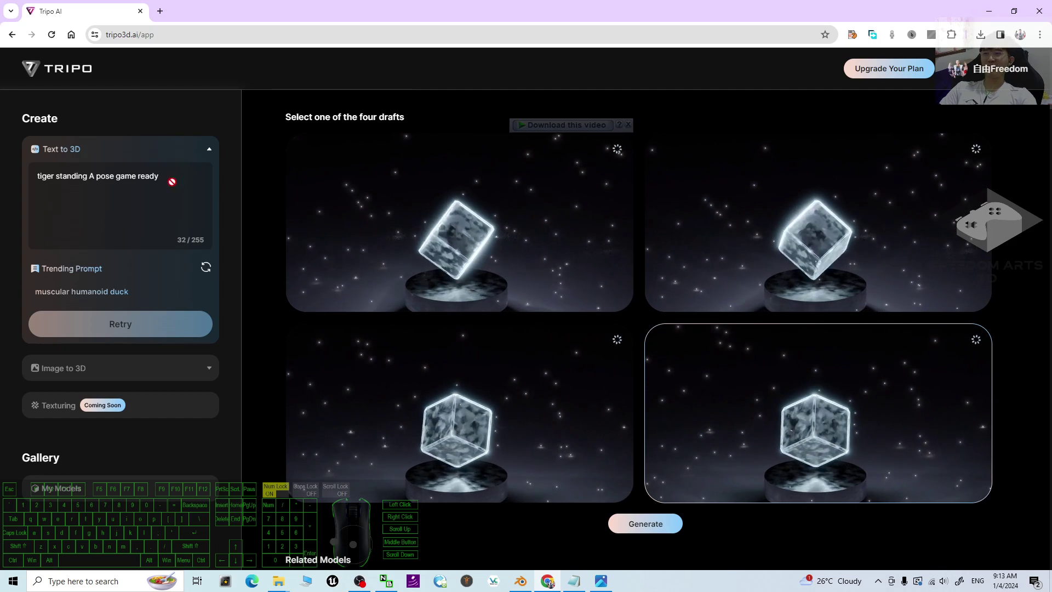
pyautogui.scroll(-3)
pyautogui.scroll(-3)
pyautogui.scroll(3)
pyautogui.scroll(-3)
pyautogui.scroll(3)
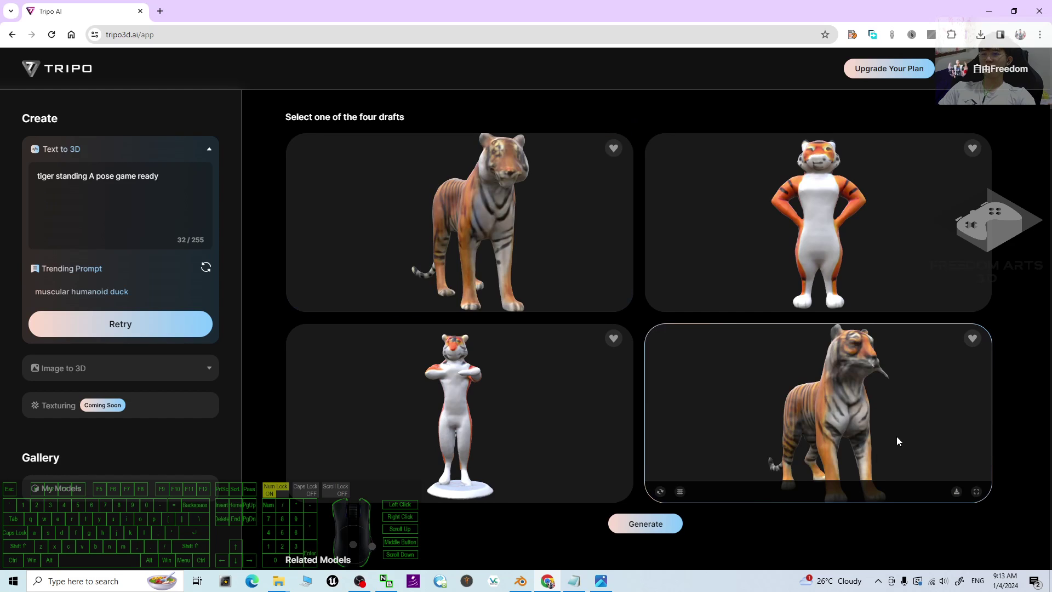
pyautogui.scroll(-3)
pyautogui.scroll(-3)
pyautogui.scroll(3)
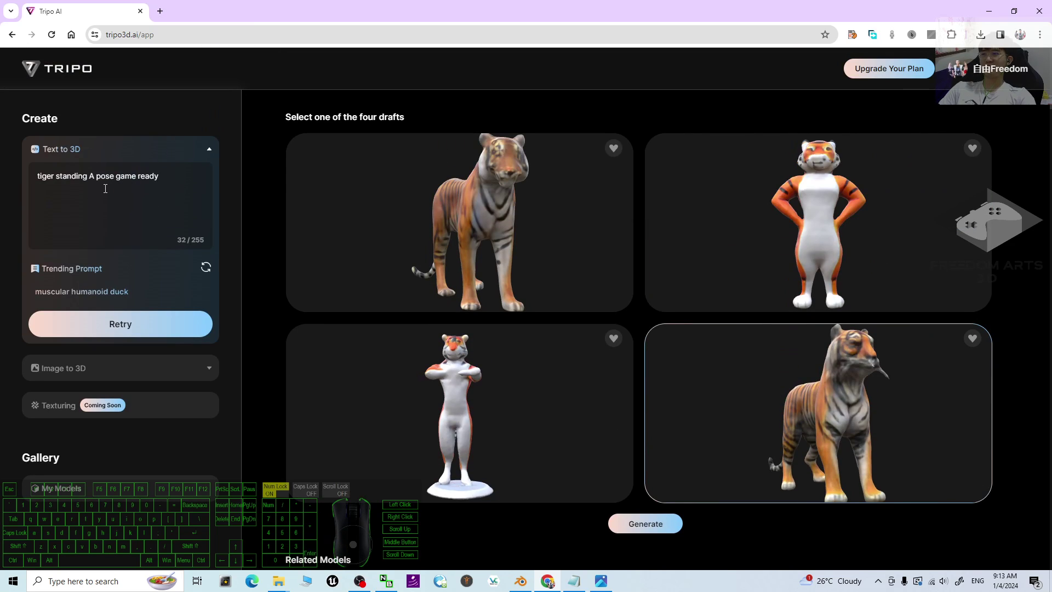
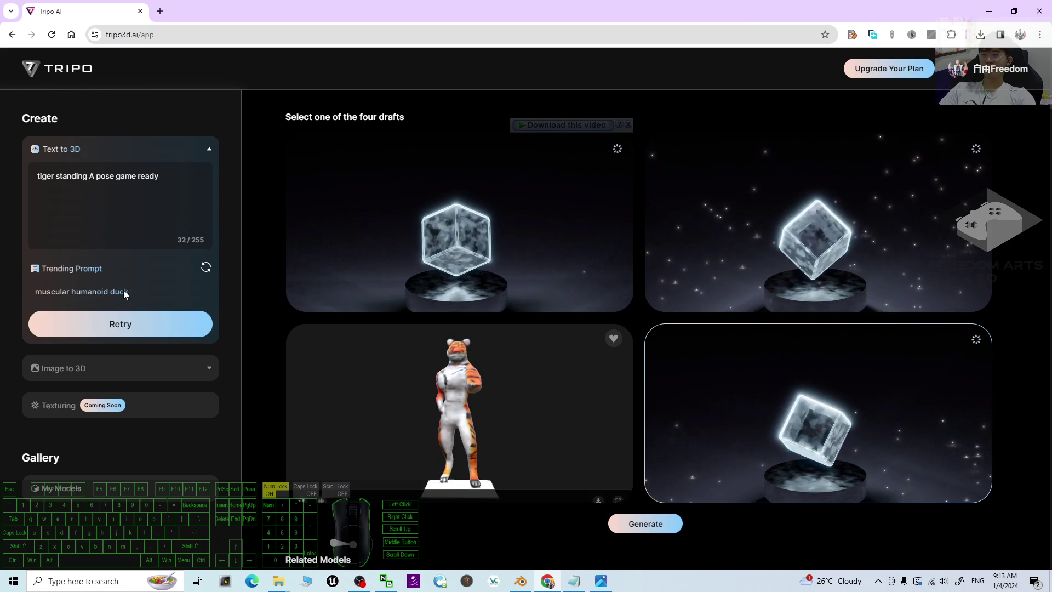
# Refresh the Trending Prompt suggestion and check Related Models while the retry drafts render
pyautogui.moveTo(928, 417); pyautogui.dragTo(942, 421)
pyautogui.scroll(-3)
pyautogui.click(212, 273)
pyautogui.click(138, 329)
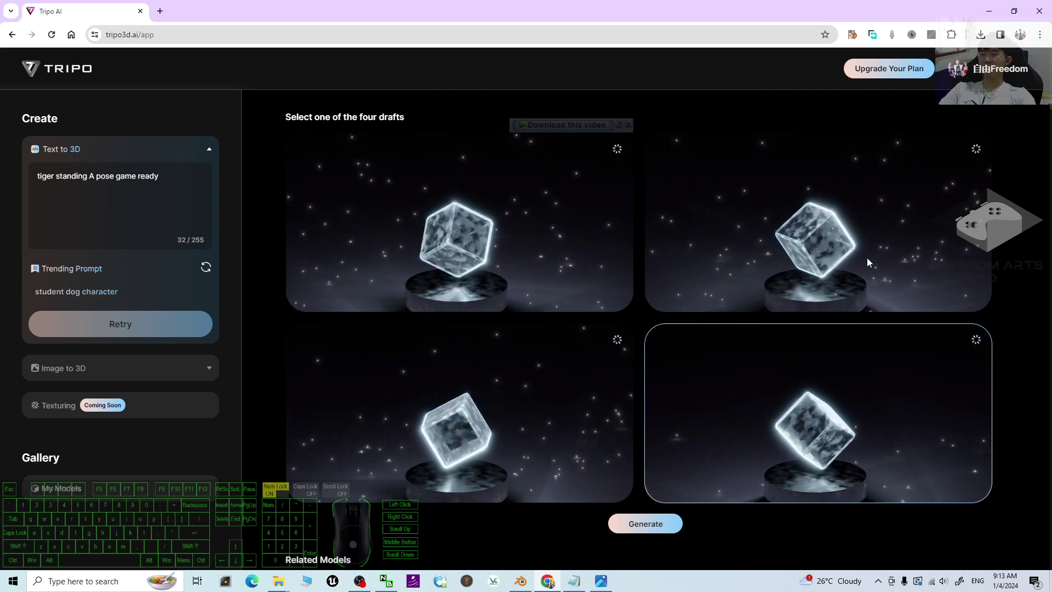
pyautogui.scroll(-3)
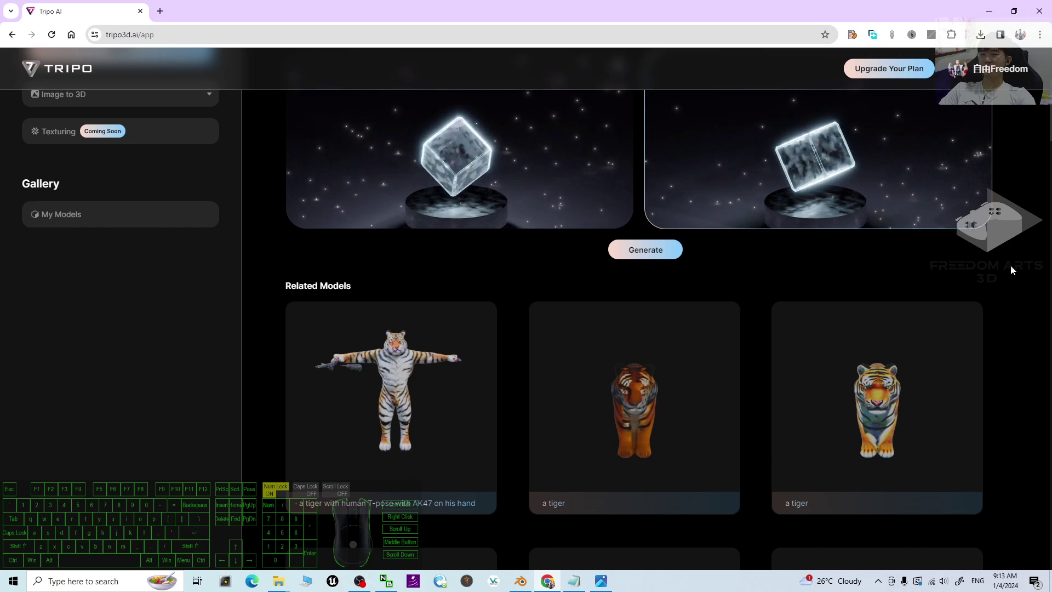
pyautogui.scroll(3)
pyautogui.scroll(3)
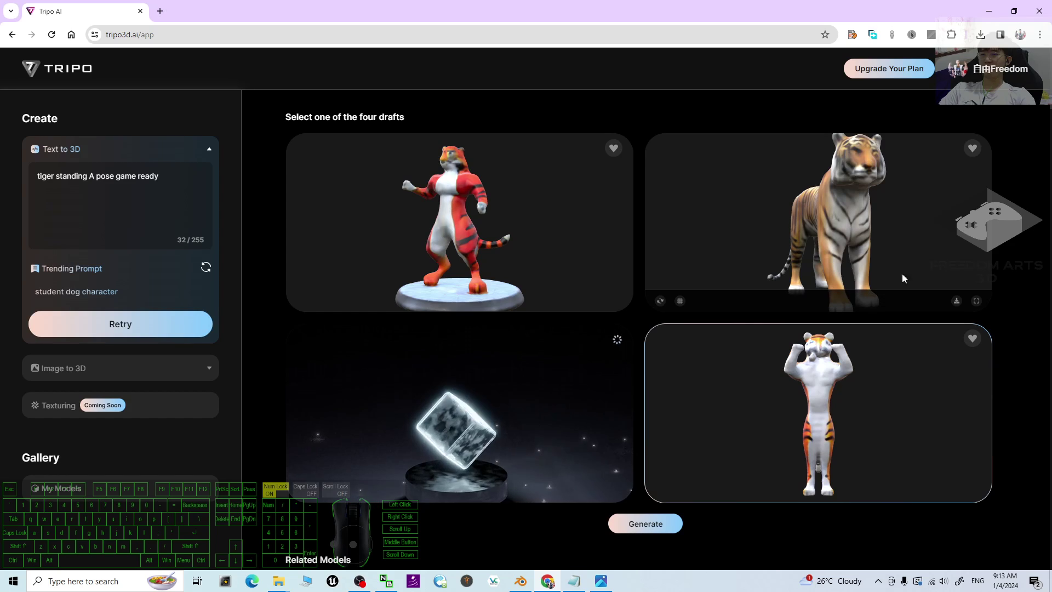
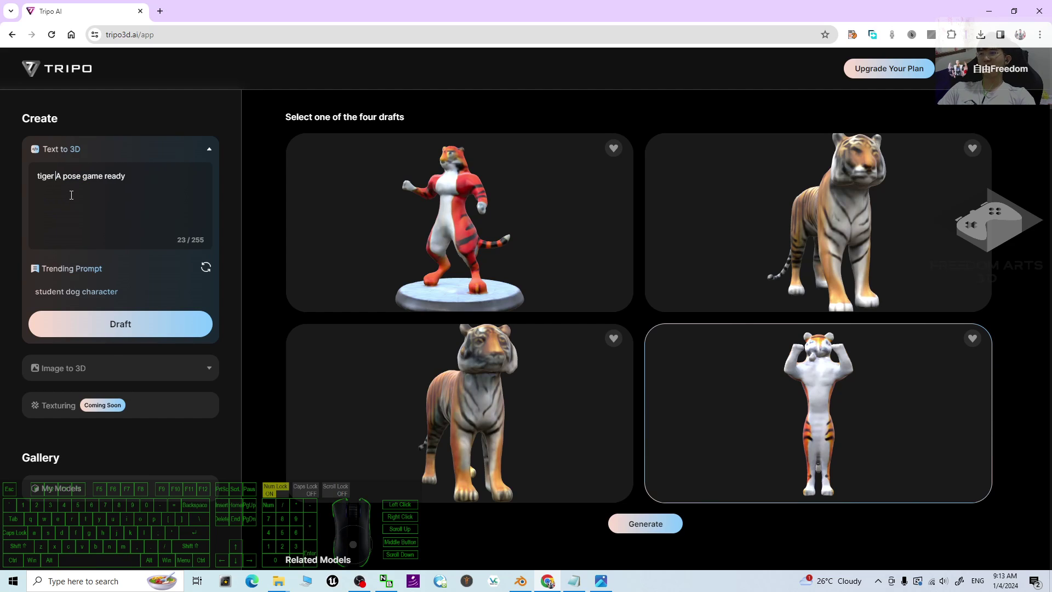
# Draft the shortened 'tiger A pose game ready' prompt and browse Related Models during generation
pyautogui.click(96, 332)
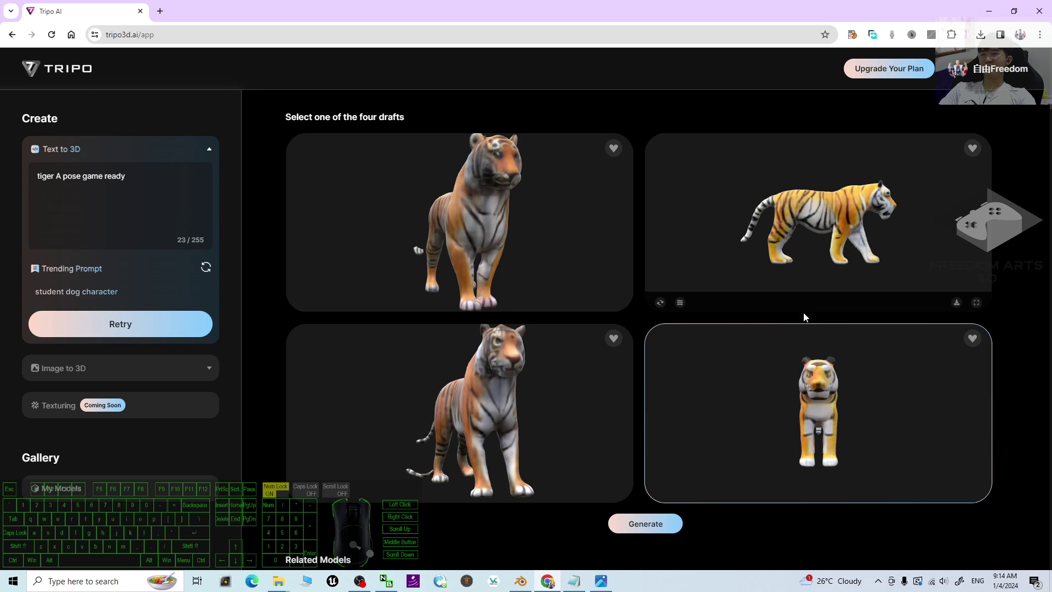
pyautogui.scroll(-3)
pyautogui.scroll(-3)
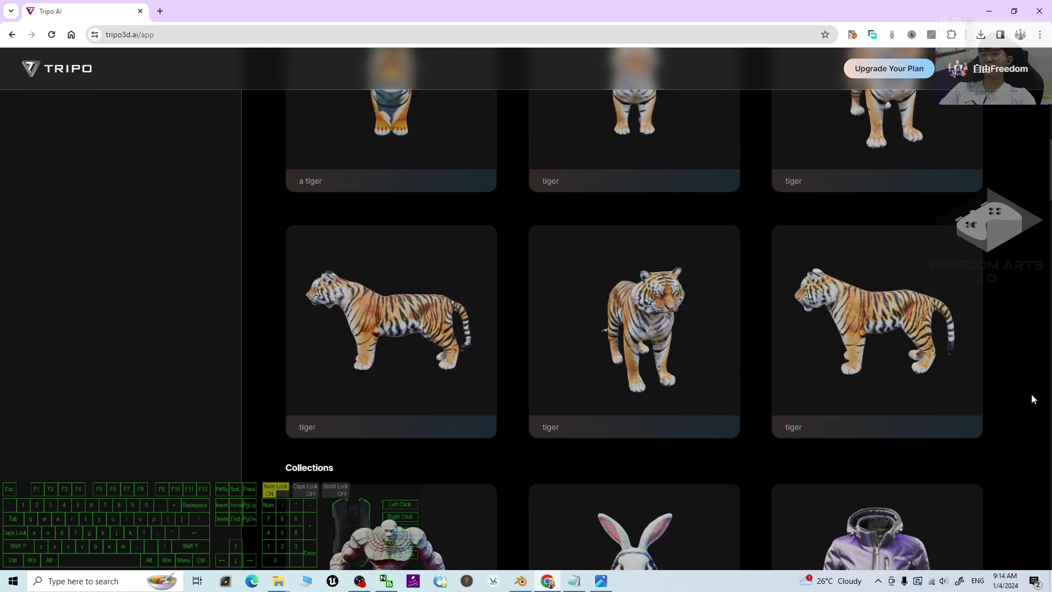
pyautogui.scroll(3)
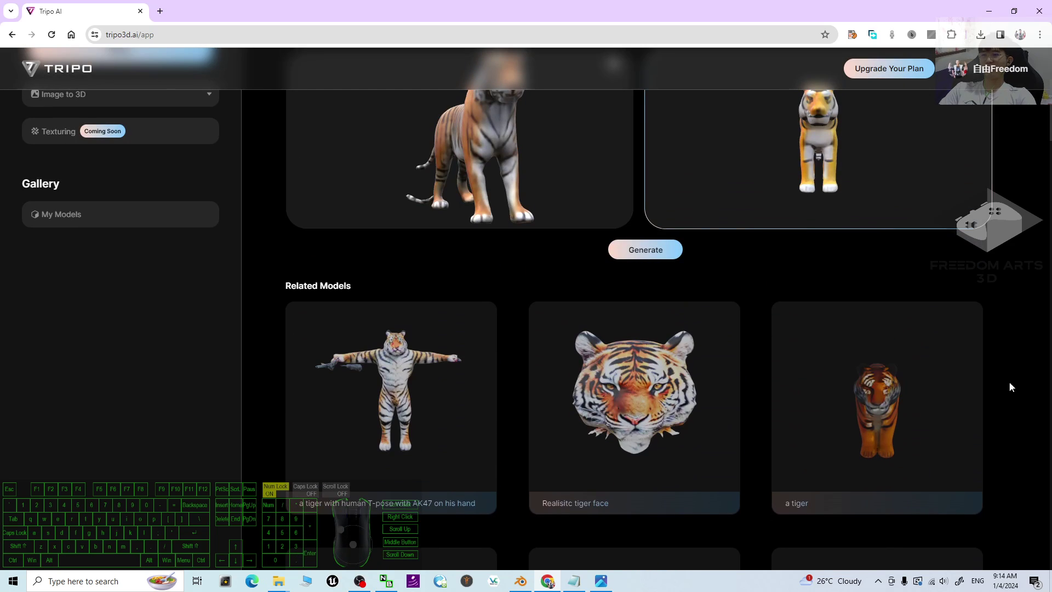
pyautogui.scroll(3)
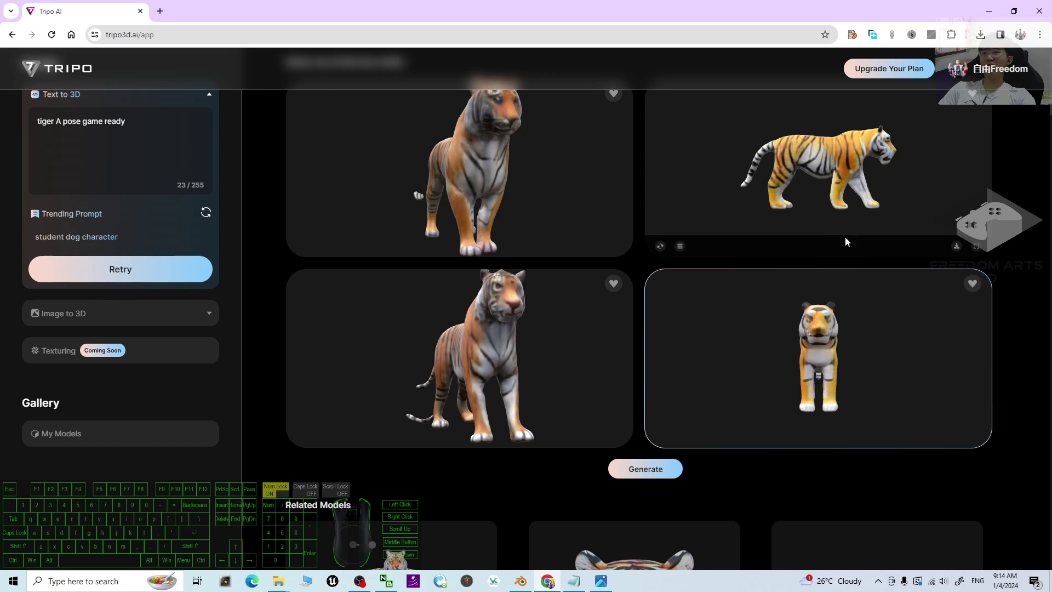
pyautogui.scroll(-3)
pyautogui.scroll(3)
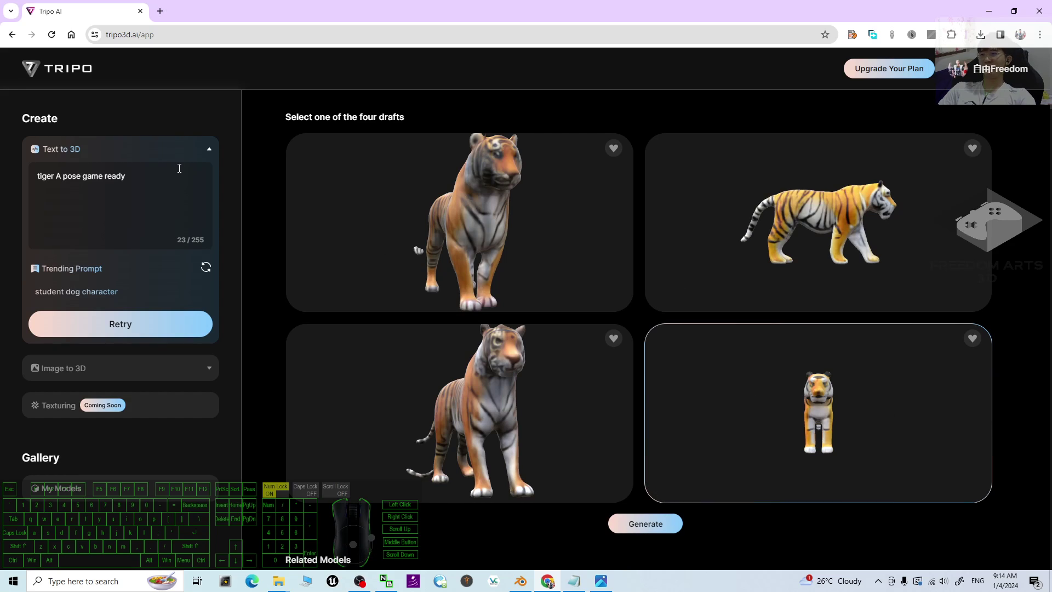
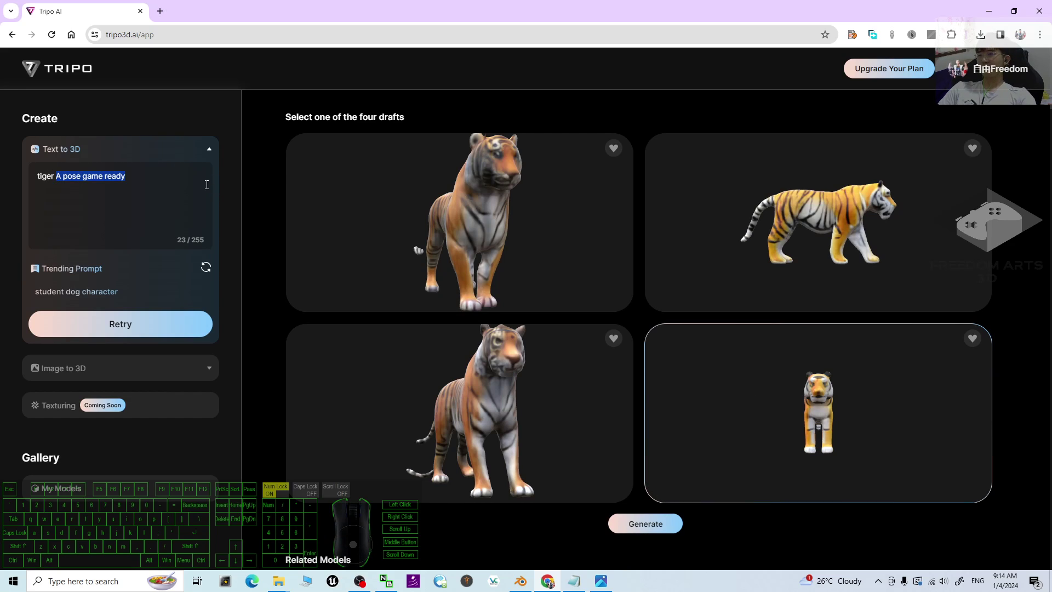
# Generate the 'tiger t pose' drafts, then start extending the prompt toward 'with texture'
pyautogui.press('space')
pyautogui.press('Return')
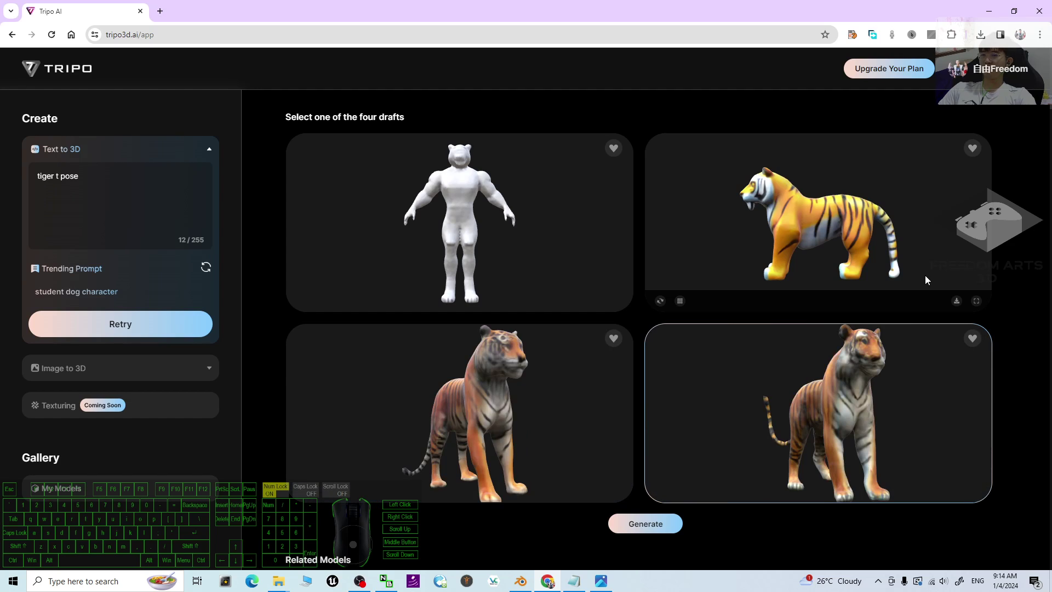
pyautogui.moveTo(470, 227); pyautogui.dragTo(461, 233)
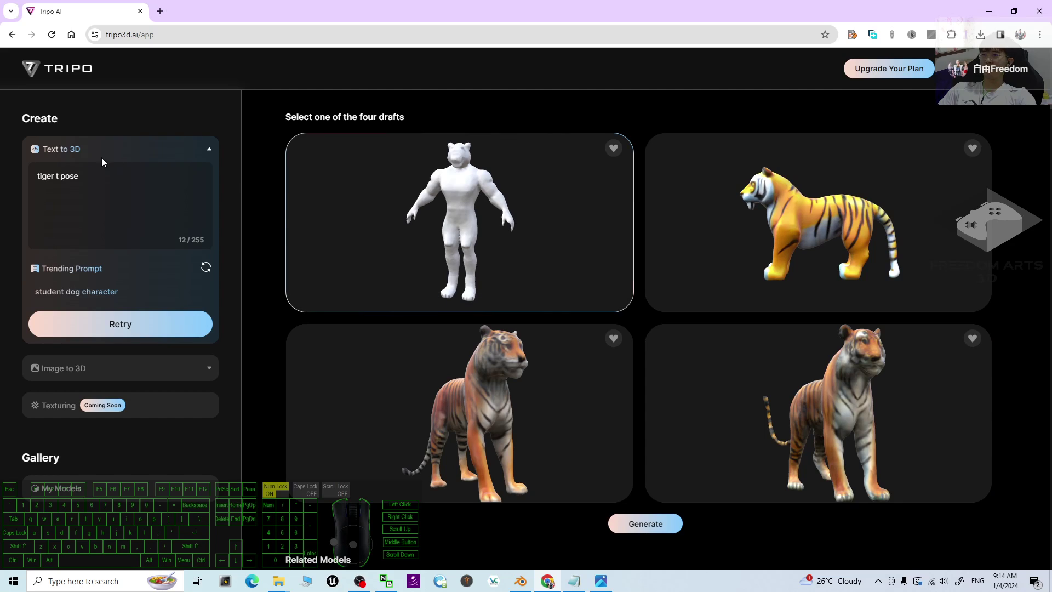
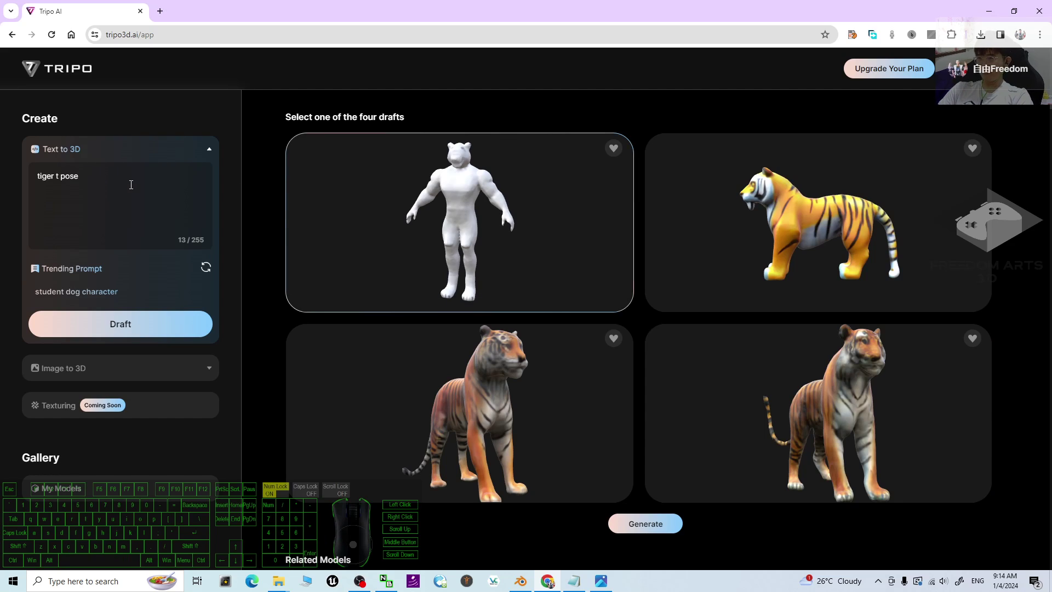
pyautogui.press('space')
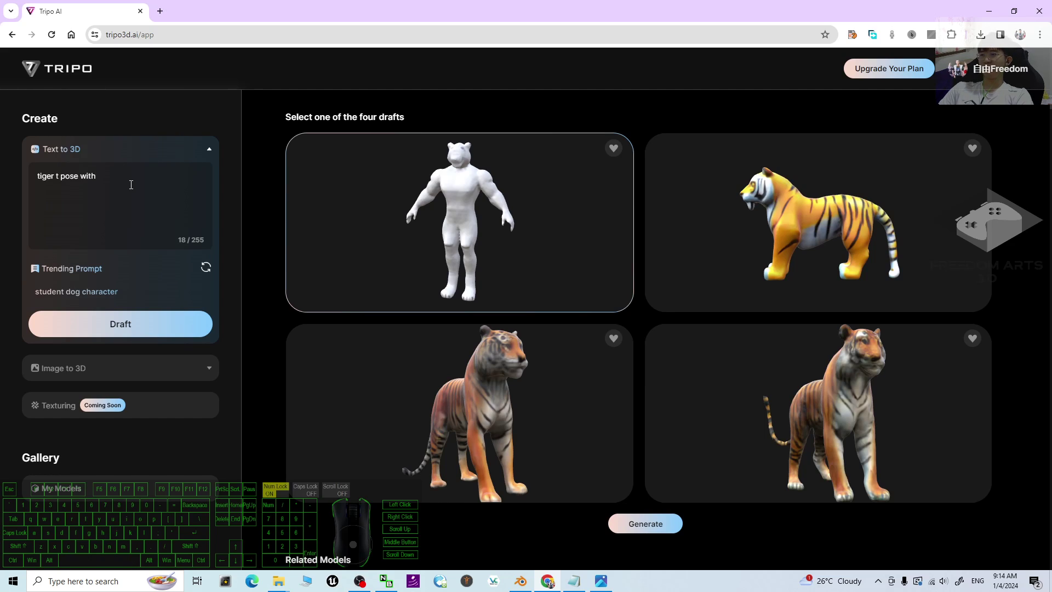
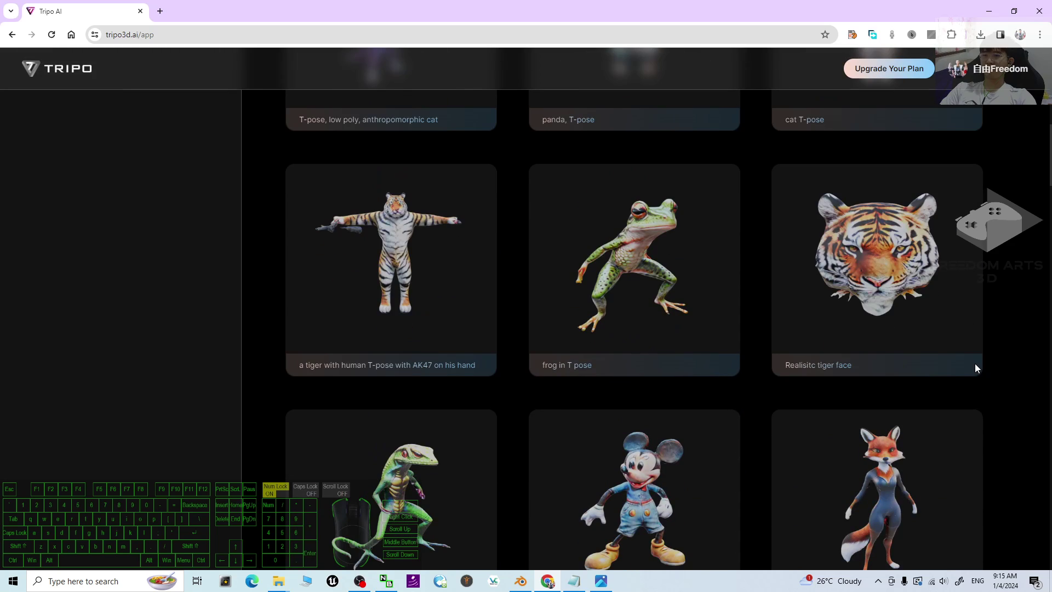
# Scroll to the gallery to read the 'a tiger with human T-pose' caption and back up
pyautogui.scroll(-3)
pyautogui.scroll(3)
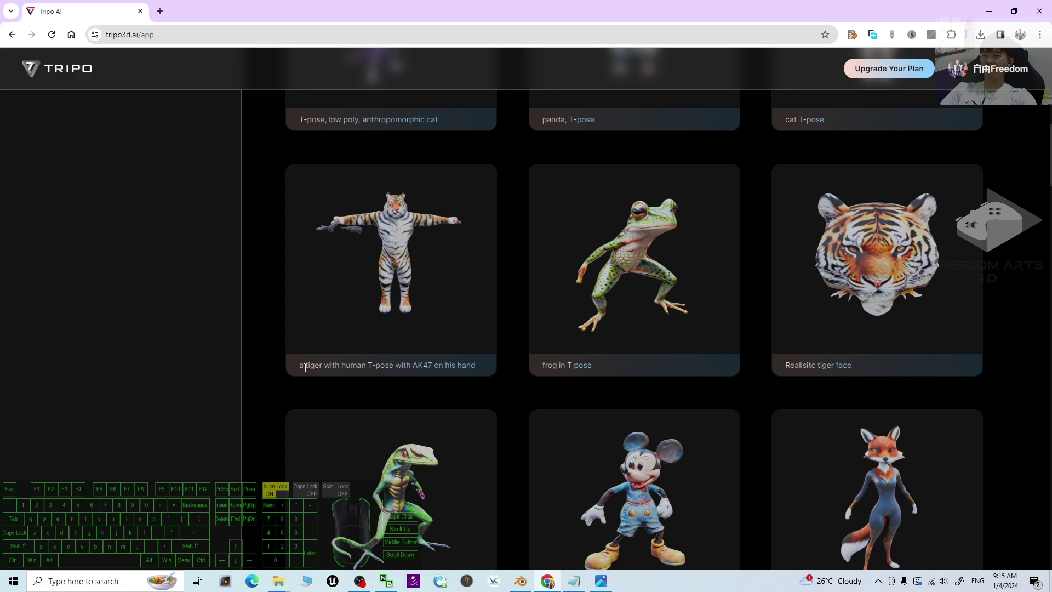
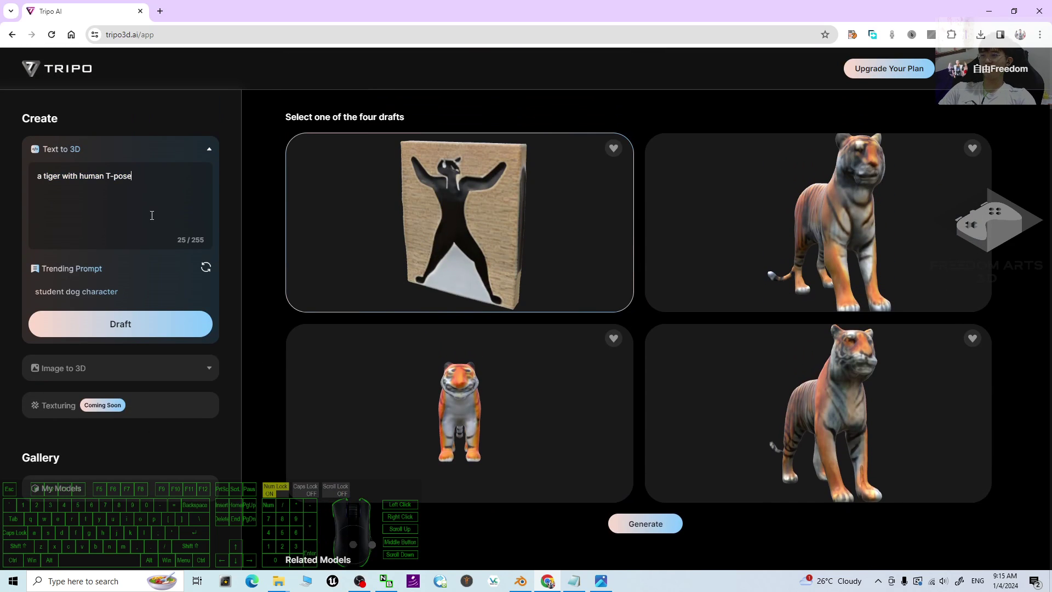
# Draft 'a tiger with human T-pose' and download the textured T-posed tiger as GLB
pyautogui.click(143, 335)
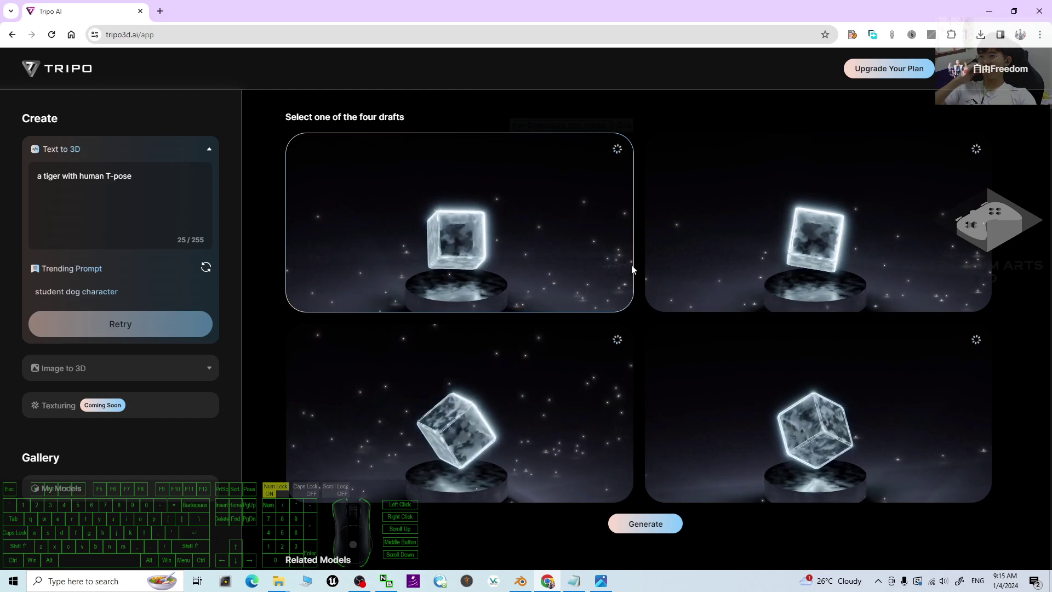
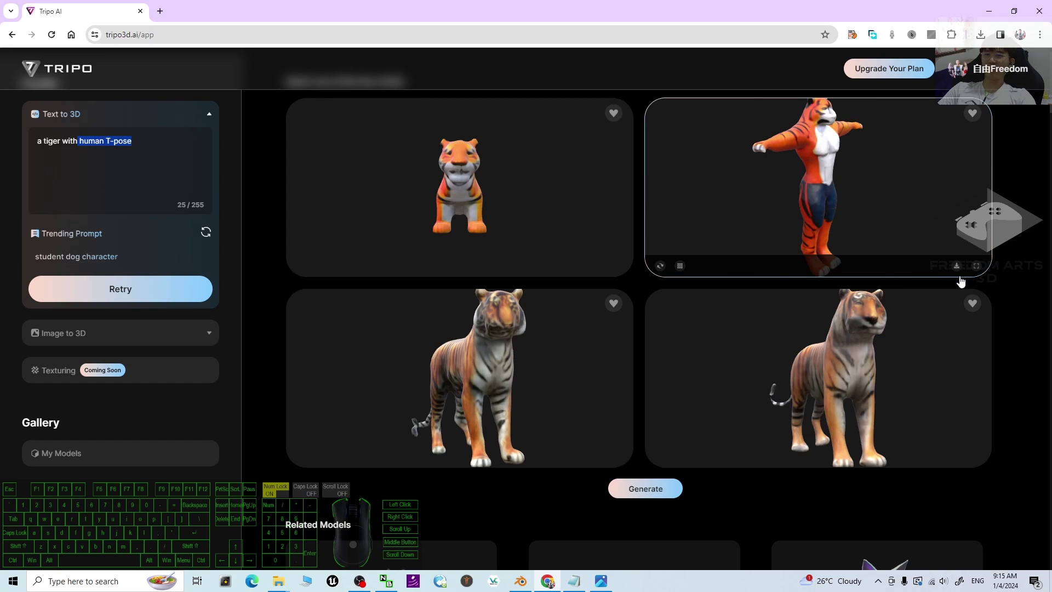
pyautogui.click(963, 273)
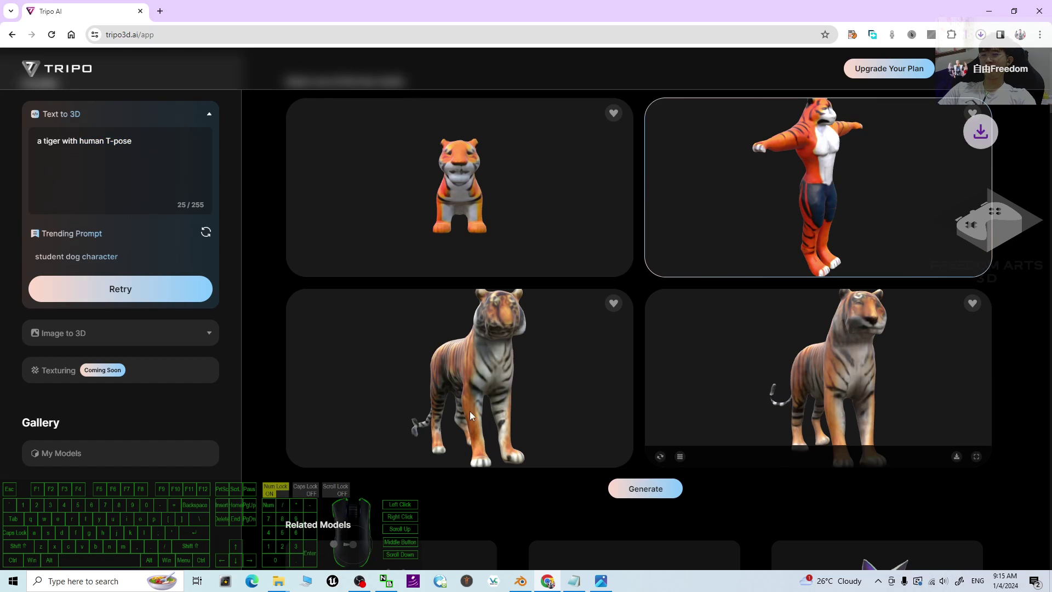
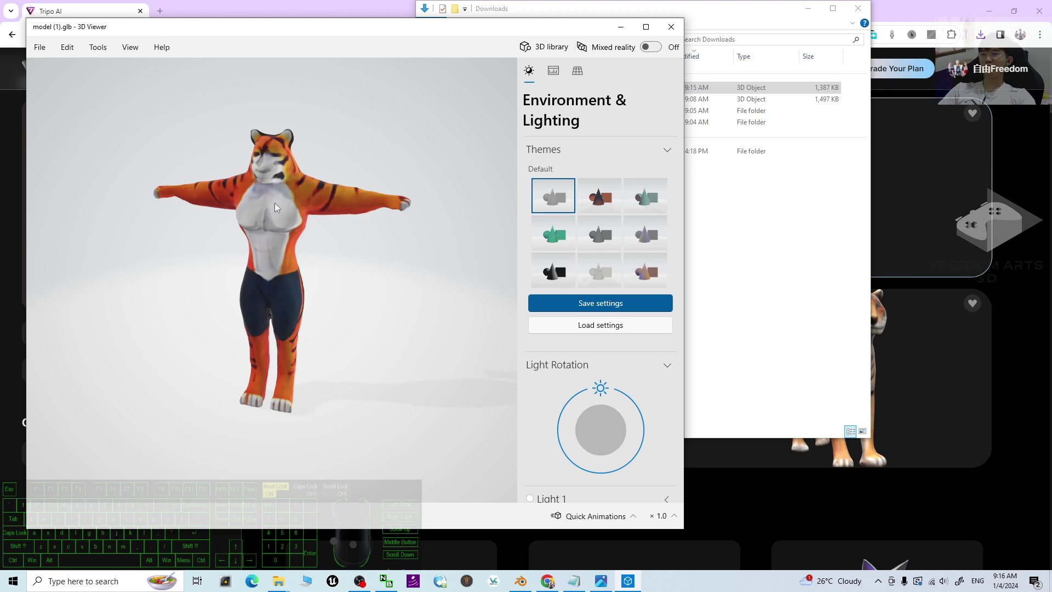
# Rotate model (1).glb in 3D Viewer to inspect the T-pose tiger from several angles
pyautogui.moveTo(247, 207); pyautogui.dragTo(269, 210)
pyautogui.moveTo(204, 214); pyautogui.dragTo(183, 218)
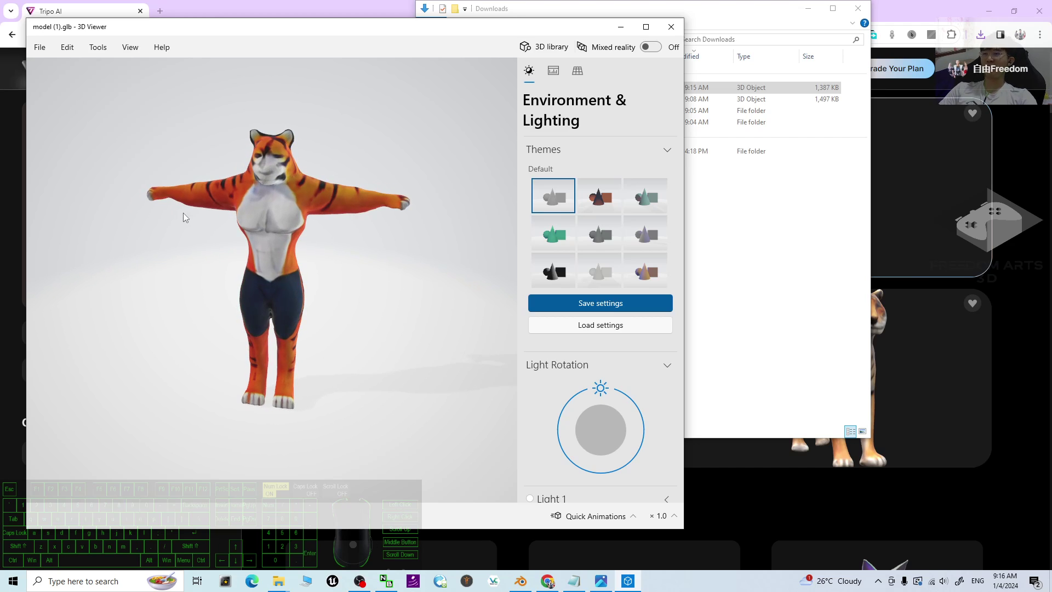
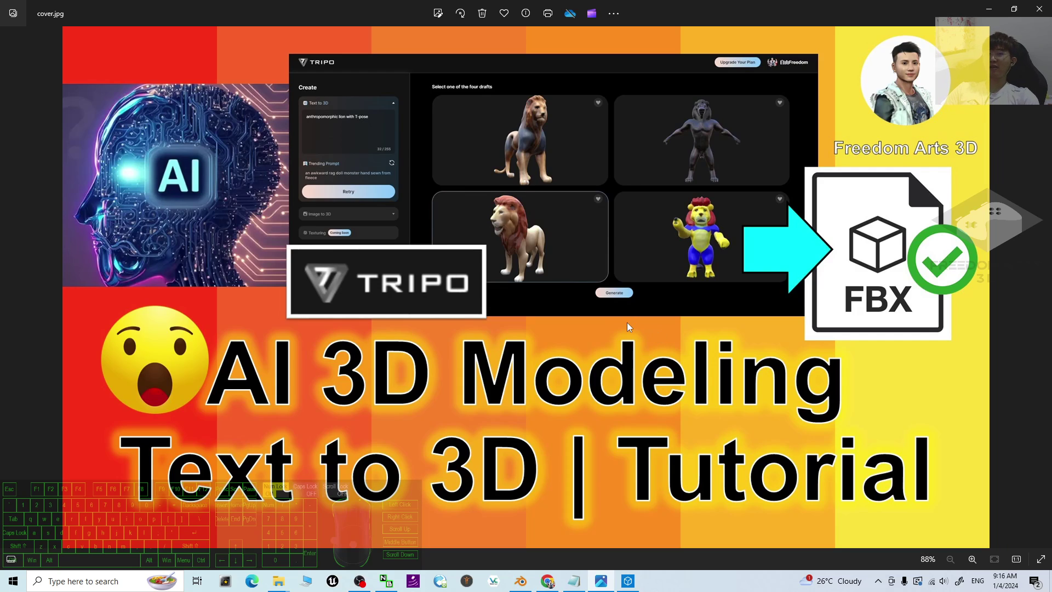
pyautogui.moveTo(665, 302); pyautogui.dragTo(689, 322)
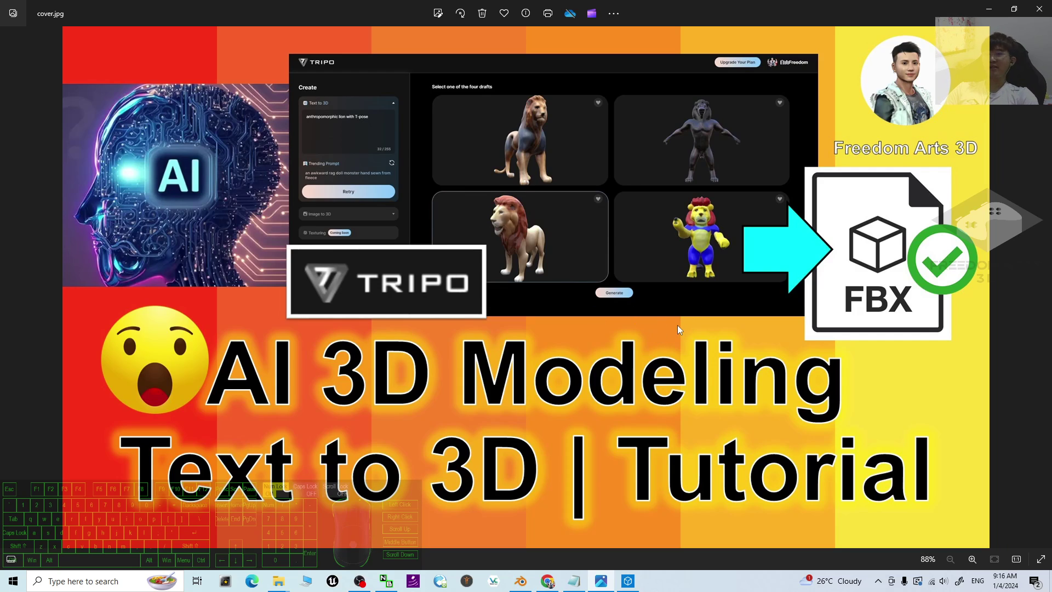
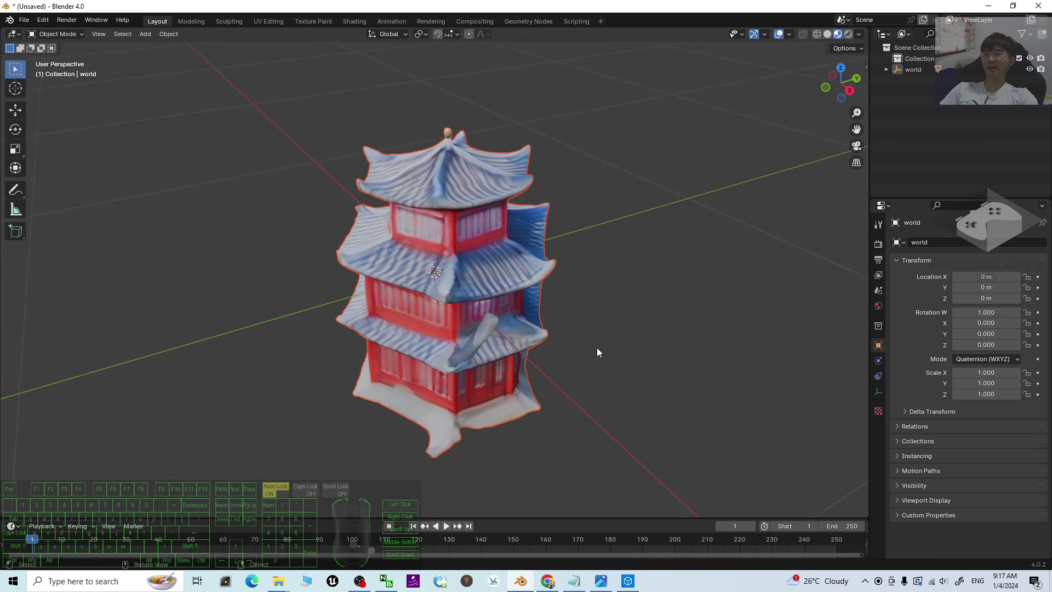
# Orbit around the red-and-blue pagoda in Blender, then bring the tutorial thumbnail back to the front
pyautogui.moveTo(630, 357); pyautogui.dragTo(603, 340)
pyautogui.moveTo(745, 341); pyautogui.dragTo(811, 332)
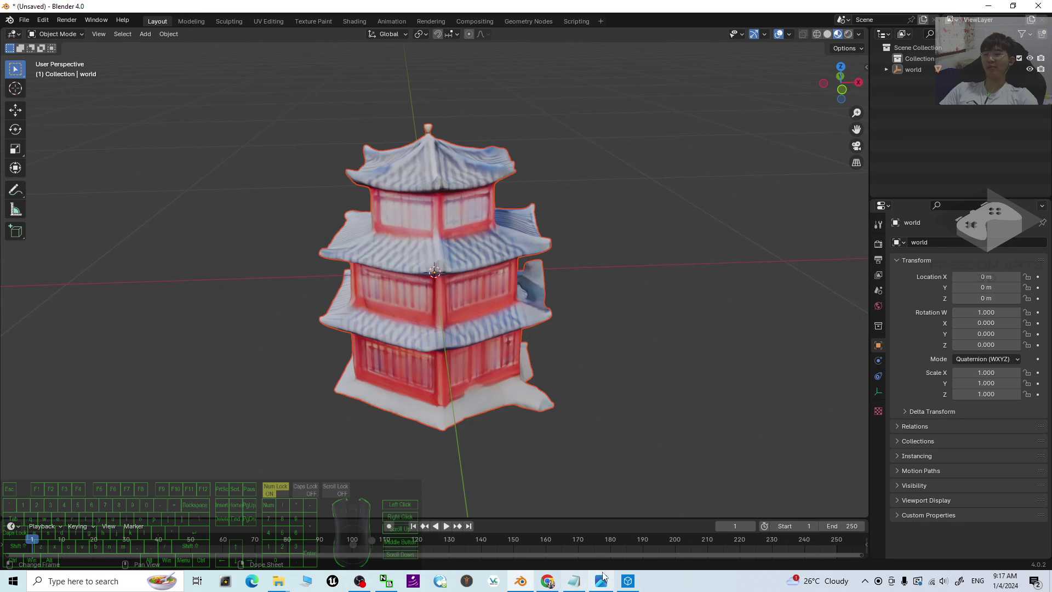
pyautogui.click(606, 585)
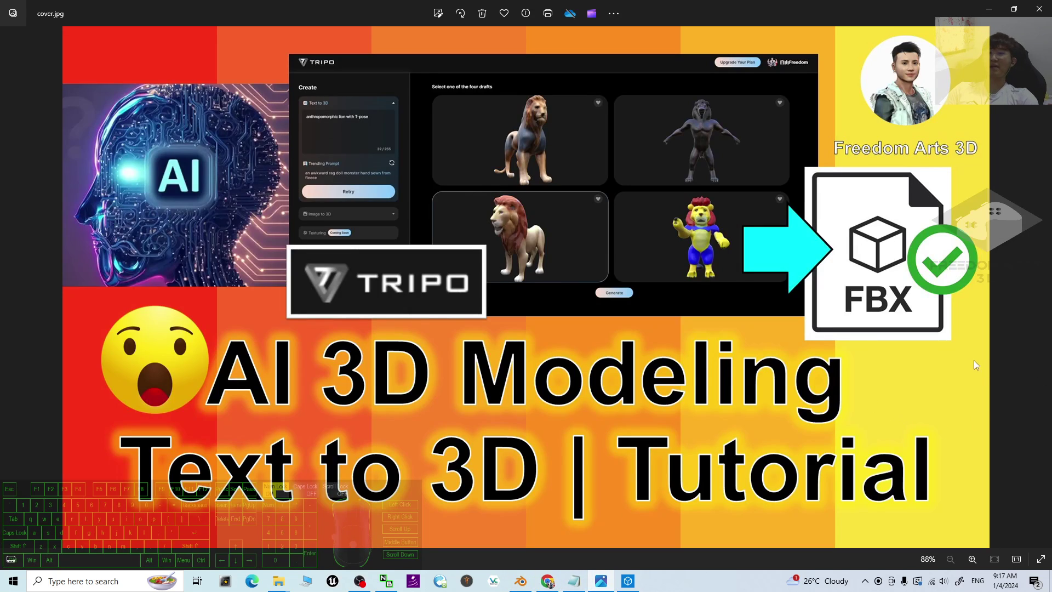